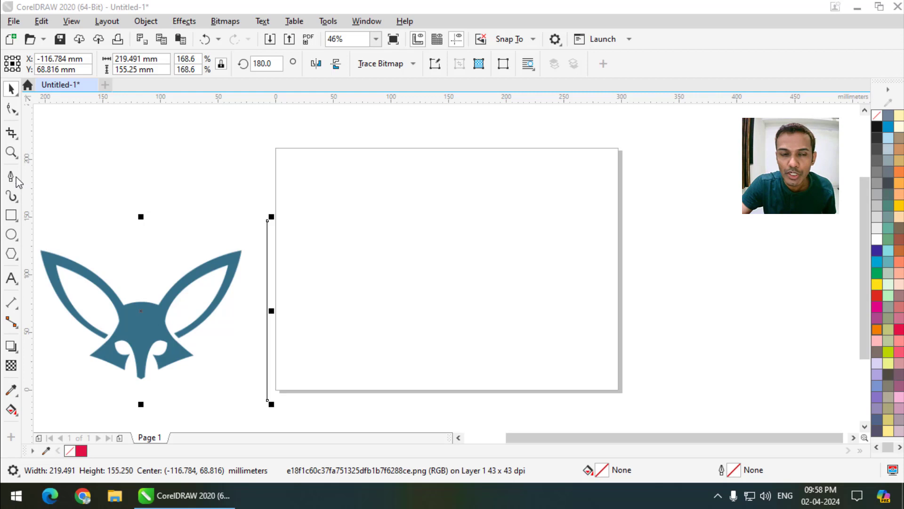
- Activate the Pen tool for node-by-node curve drawing
click(20, 181)
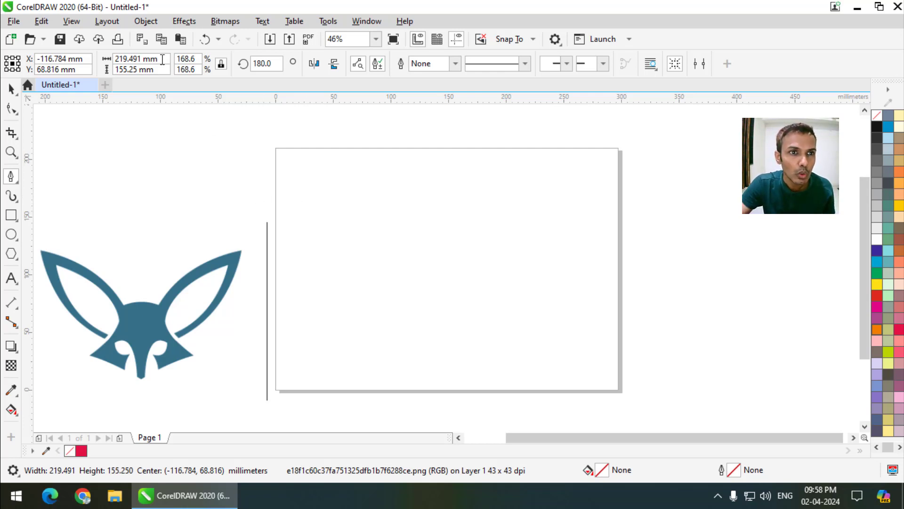
- Start a new mirror symmetry from Object > Symmetry
click(151, 25)
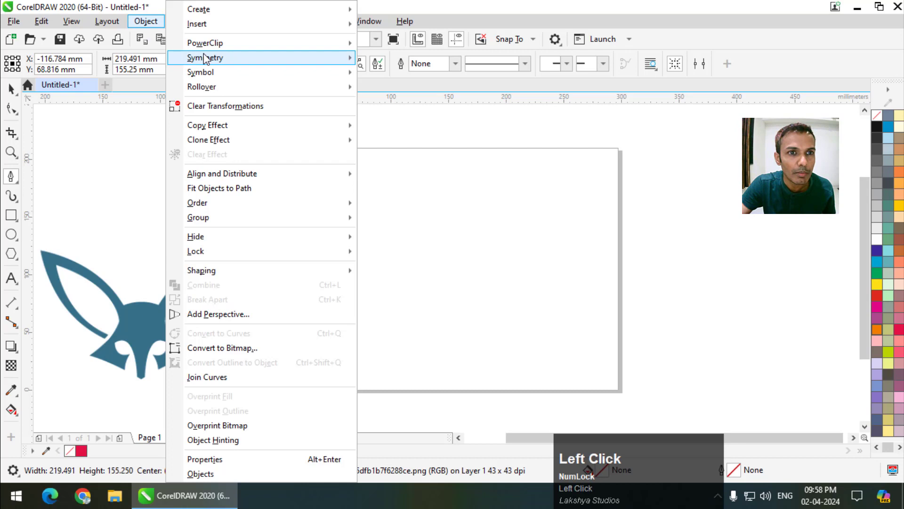
click(425, 65)
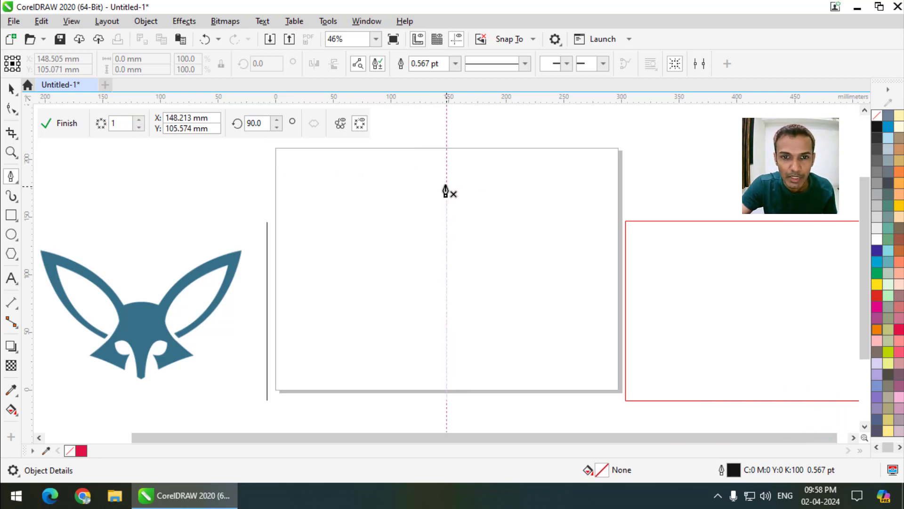
- Trace the left half of the fox outline down to the chin, ending on the symmetry axis
click(443, 190)
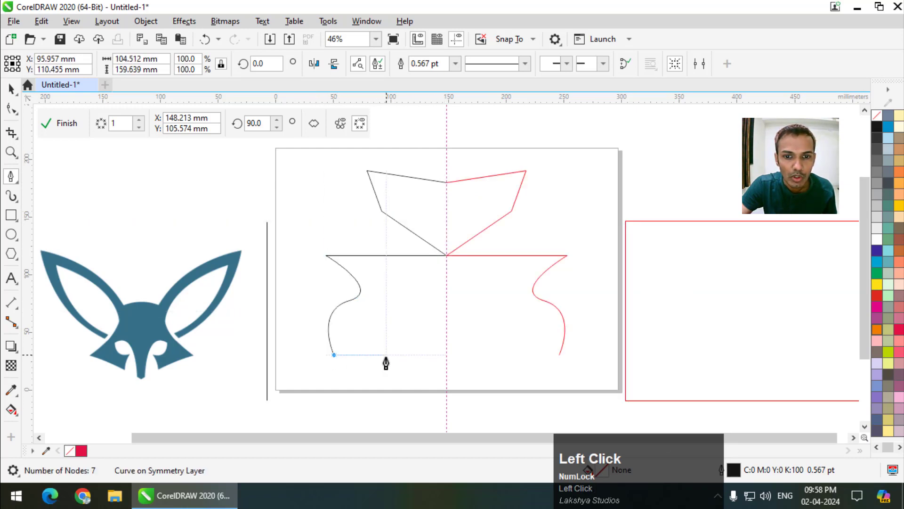
scroll(up, 3)
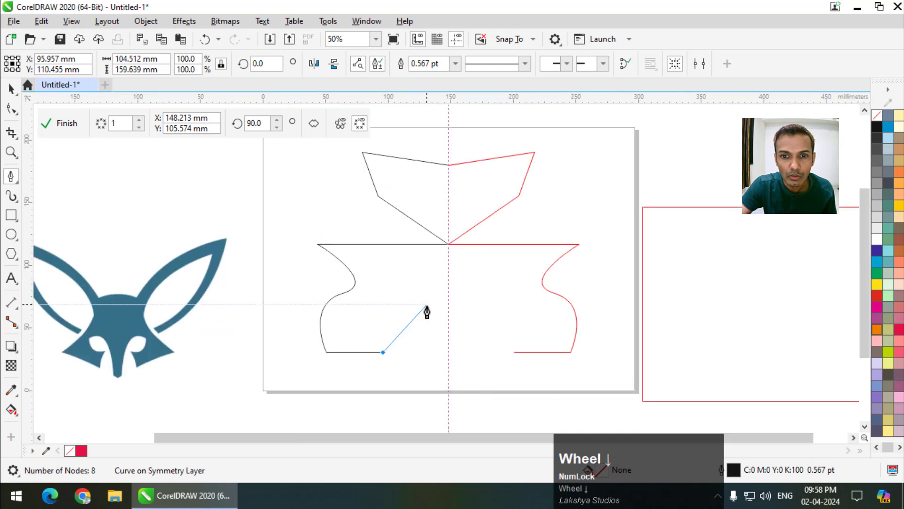
click(422, 402)
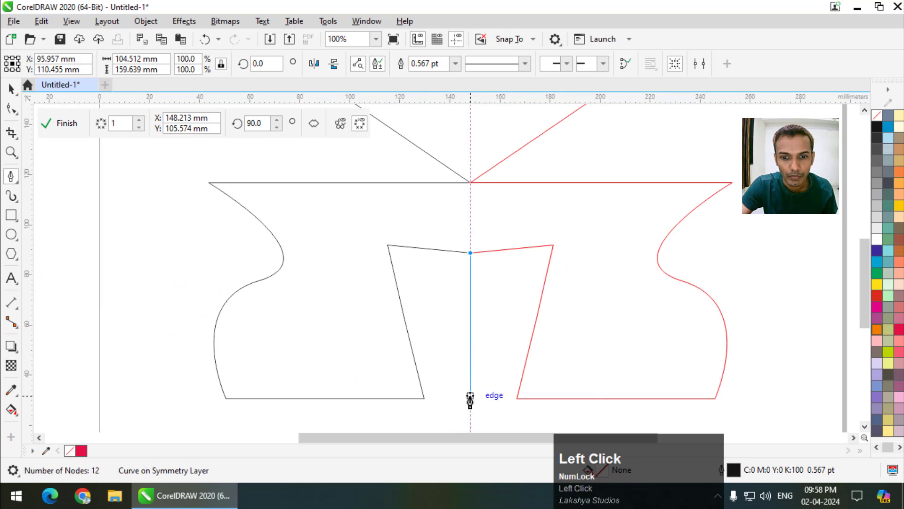
click(468, 404)
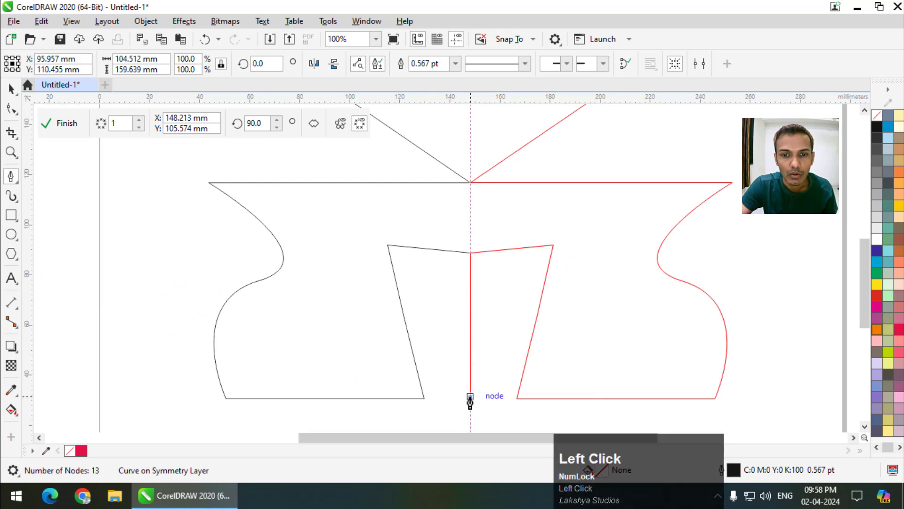
key(Escape)
scroll(down, 3)
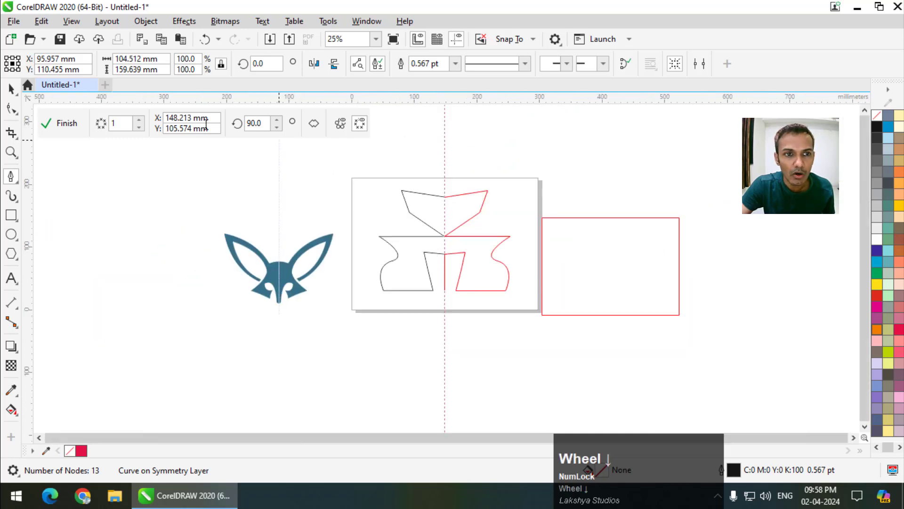
- Finish symmetry editing and break the link into separate objects
click(77, 125)
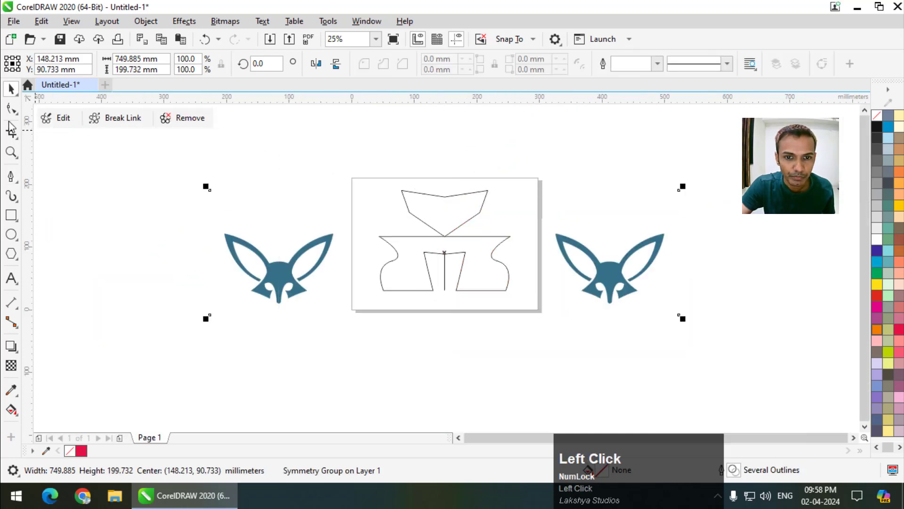
scroll(up, 3)
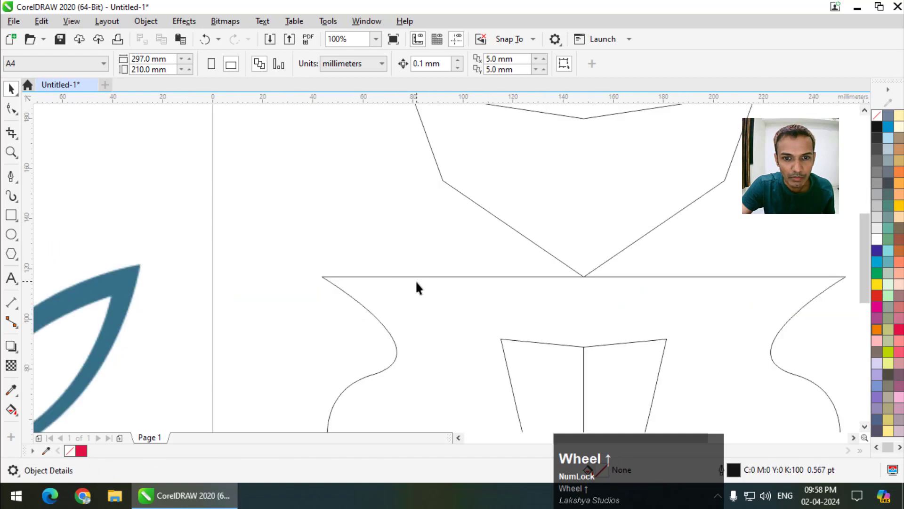
click(420, 281)
scroll(down, 3)
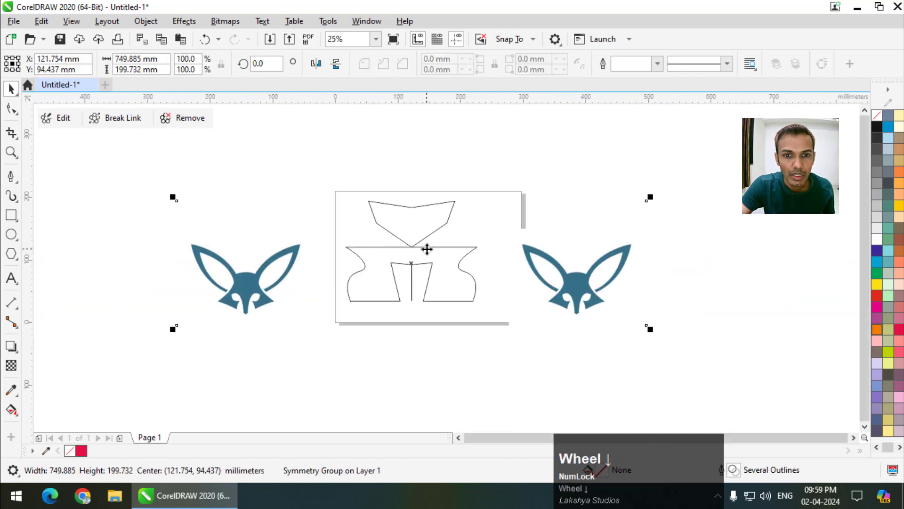
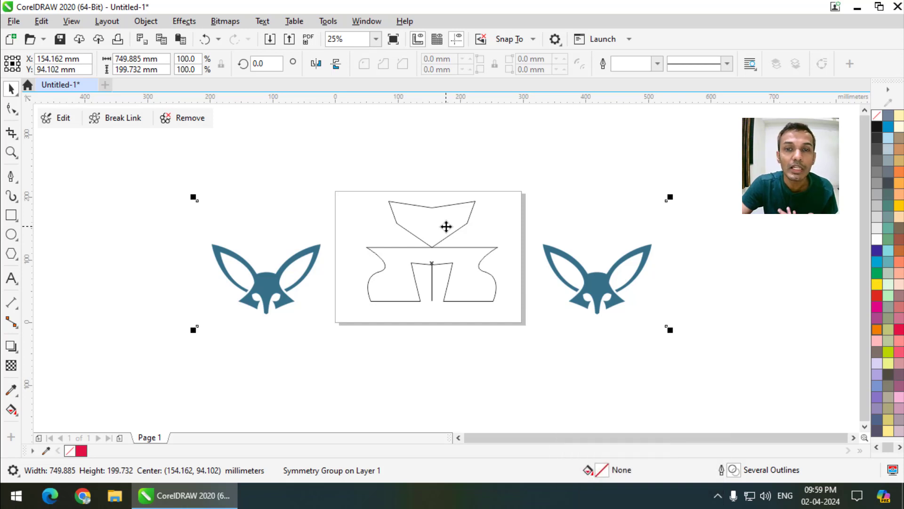
click(123, 118)
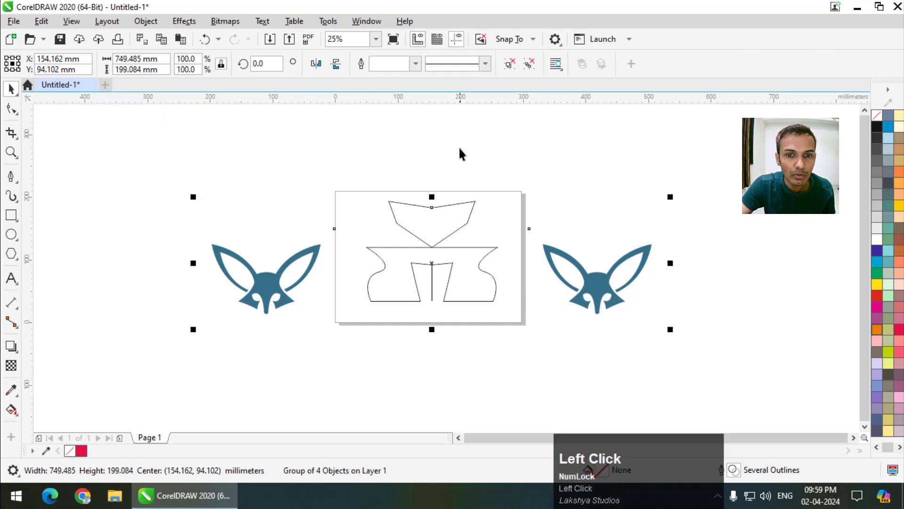
- Ungroup the four mirrored objects via the right-click menu
drag(446, 221, 435, 227)
right_click(434, 228)
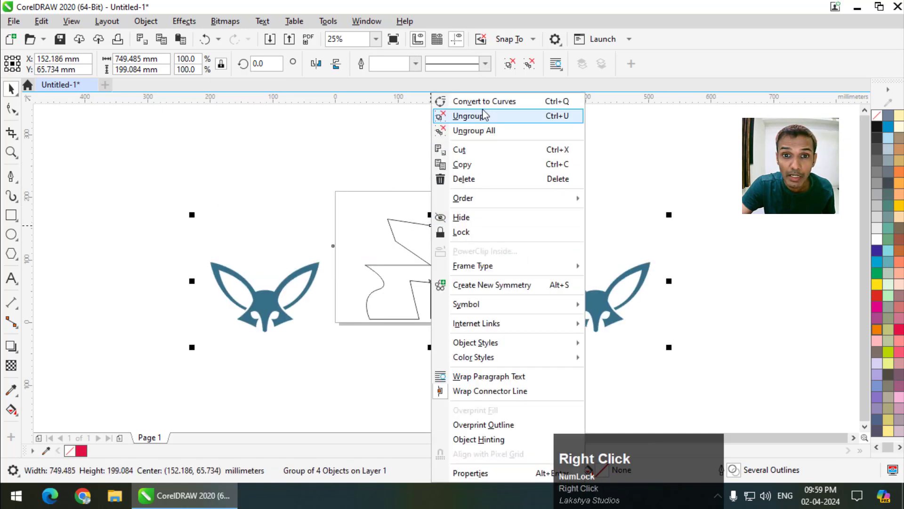
click(486, 116)
- Delete the duplicate mirrored fox image and stray objects, undoing misses along the way
key(Delete)
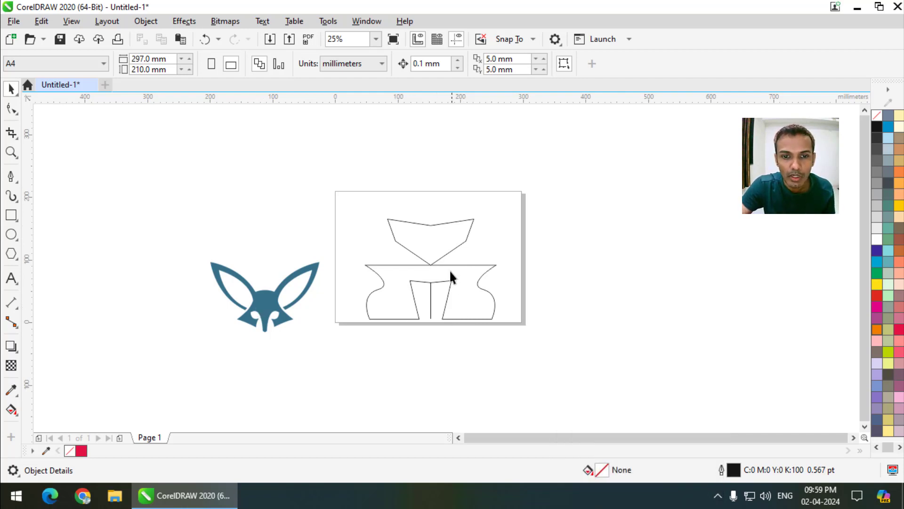
click(453, 271)
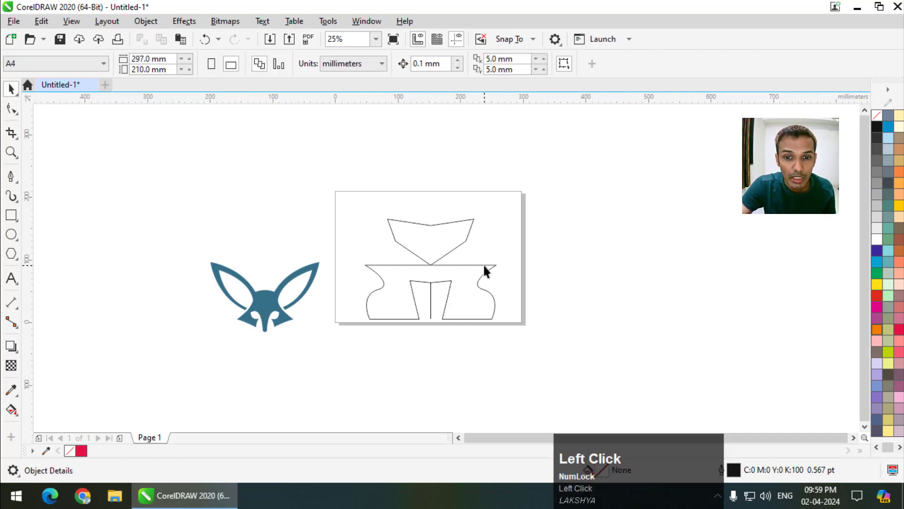
key(ctrl+z)
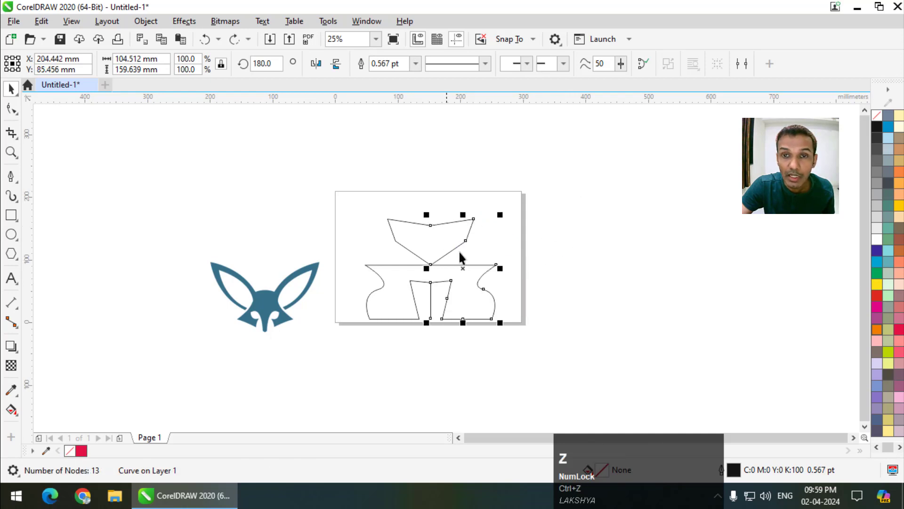
drag(557, 207, 390, 72)
key(ctrl+z)
click(597, 296)
scroll(up, 3)
drag(434, 304, 453, 342)
key(Delete)
click(432, 330)
key(Delete)
- Select both outline halves and join them into one filled fox-head curve
scroll(up, 3)
click(433, 256)
key(Up)
scroll(down, 3)
drag(521, 227, 396, 68)
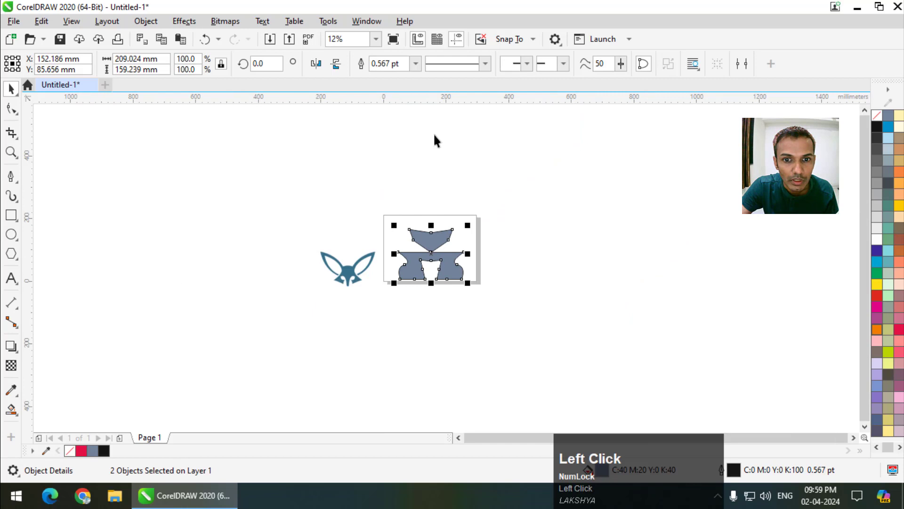
scroll(up, 3)
click(385, 300)
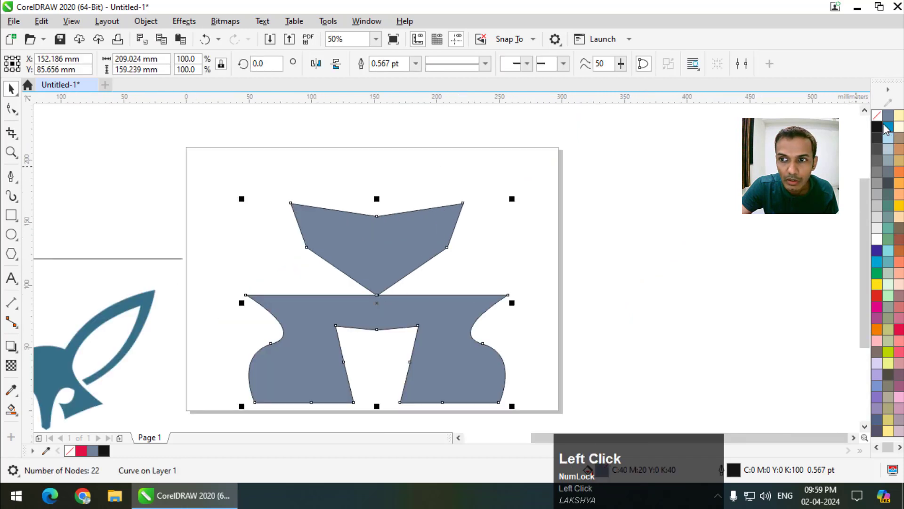
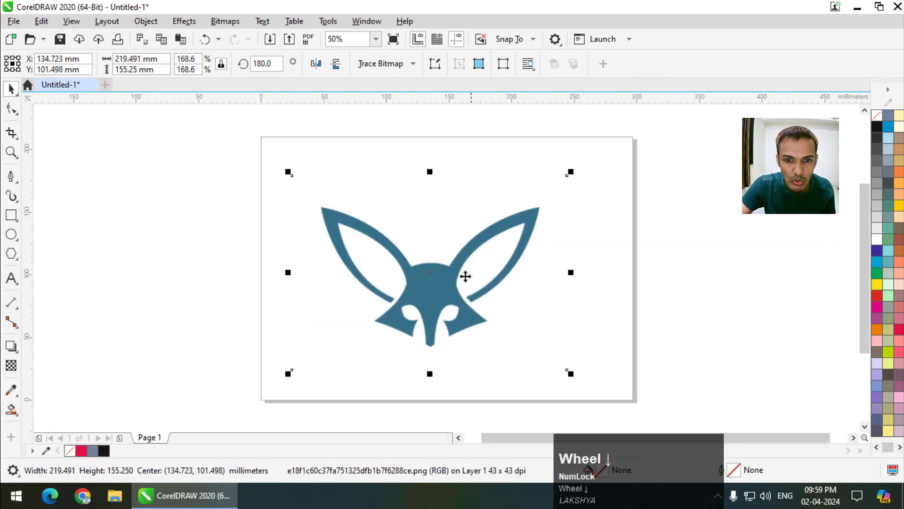
scroll(down, 3)
scroll(up, 3)
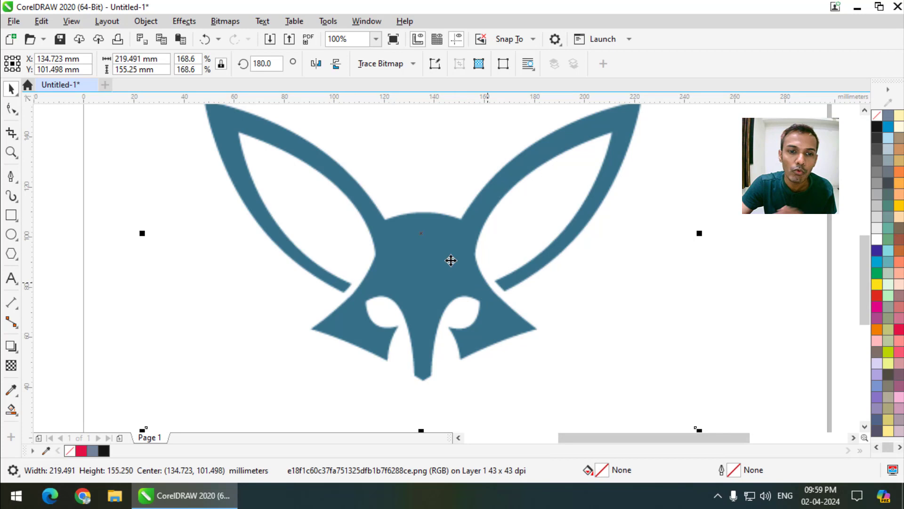
scroll(down, 3)
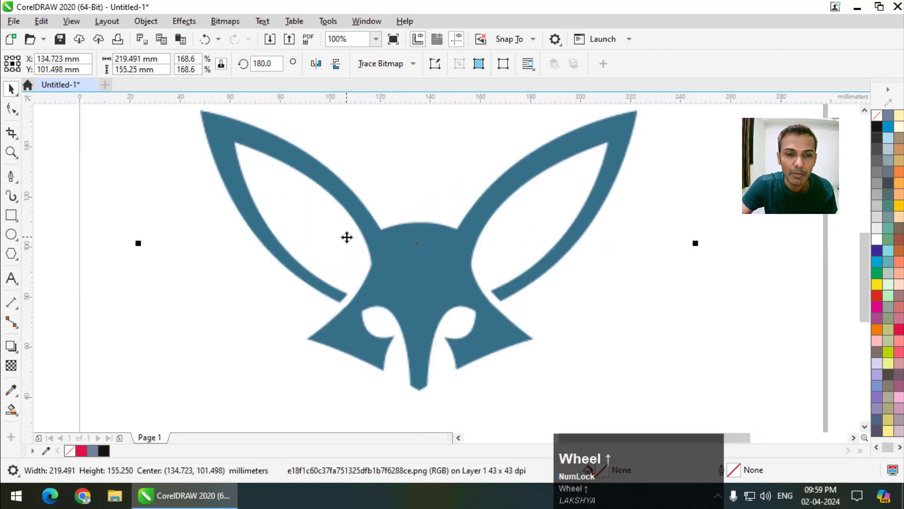
scroll(up, 3)
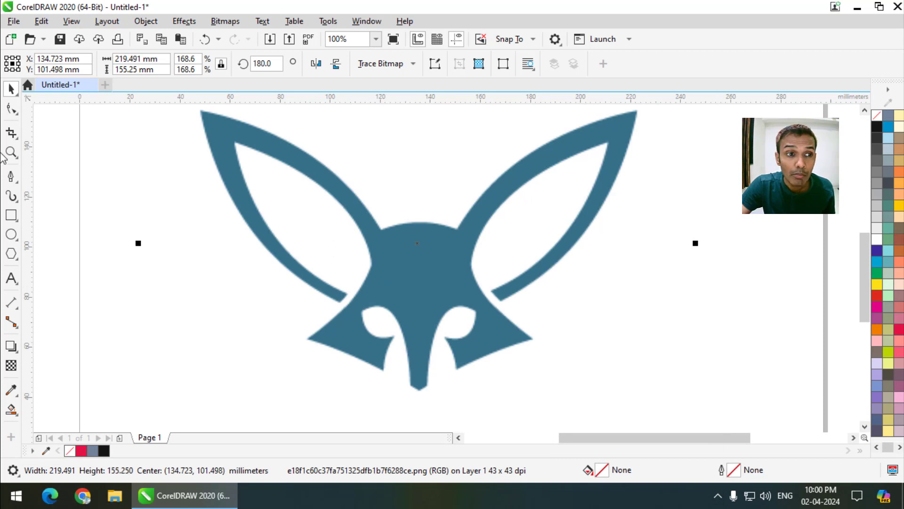
click(19, 178)
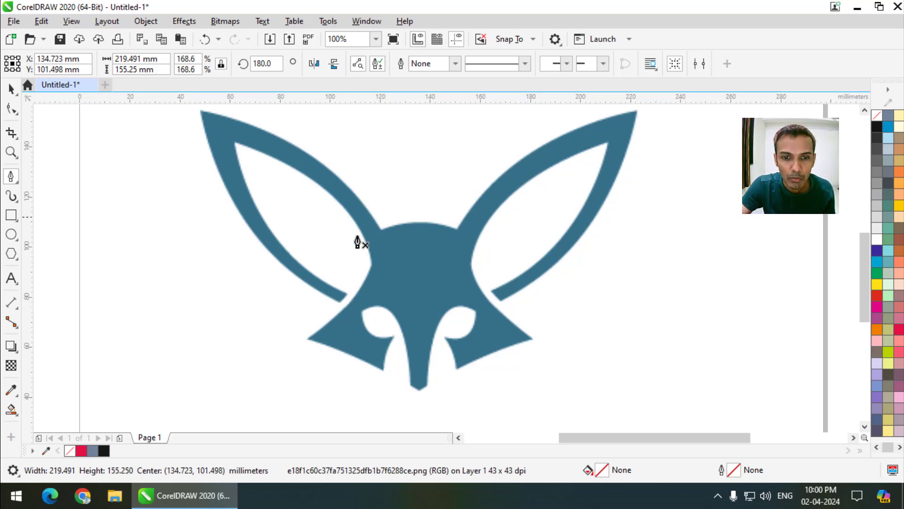
scroll(down, 3)
scroll(down, 3)
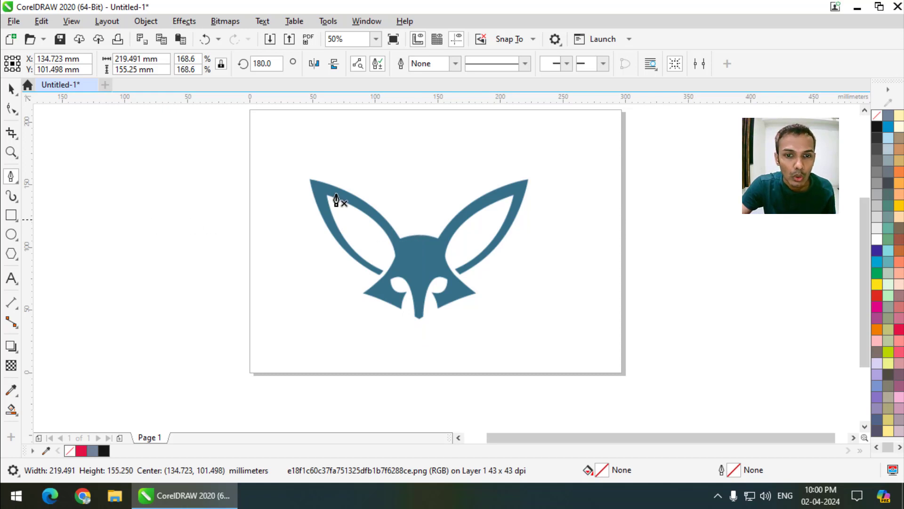
drag(16, 93, 157, 30)
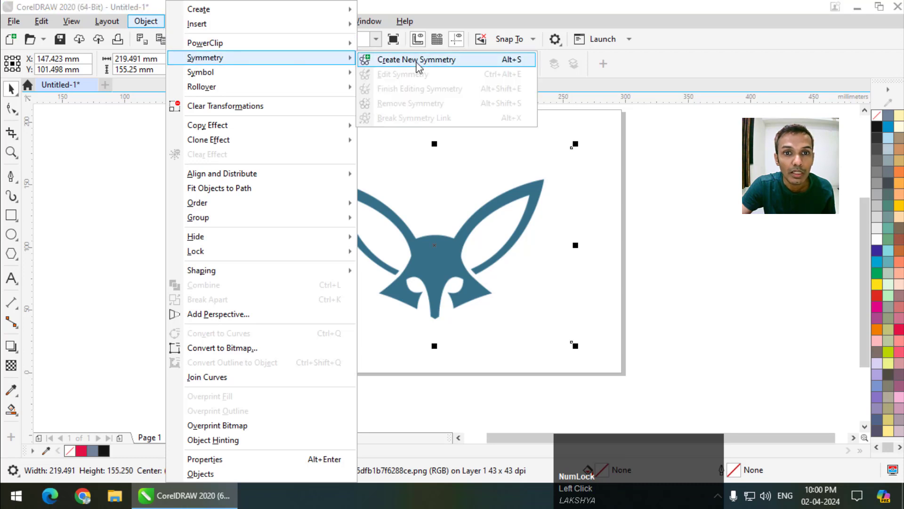
click(420, 66)
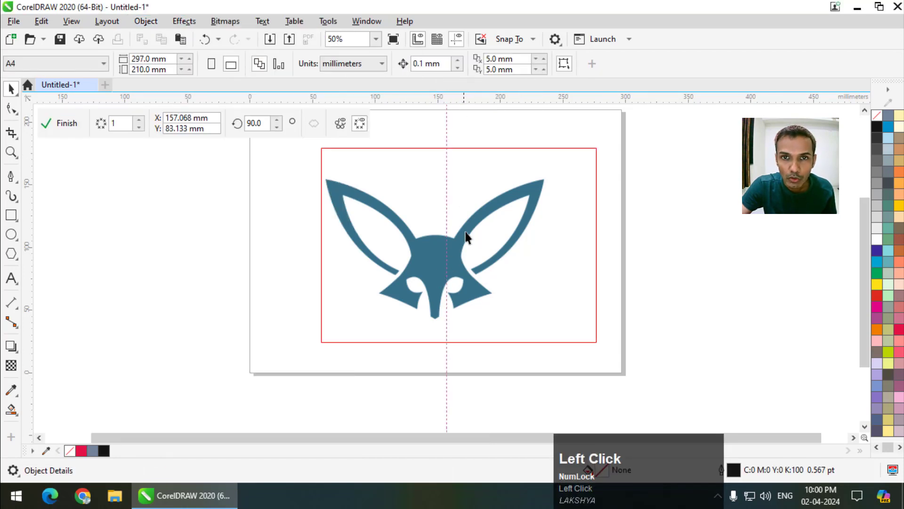
scroll(up, 3)
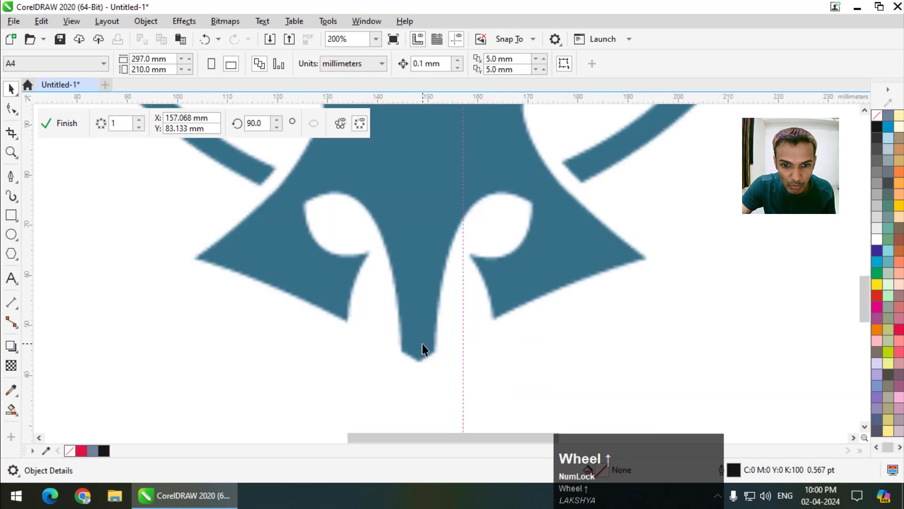
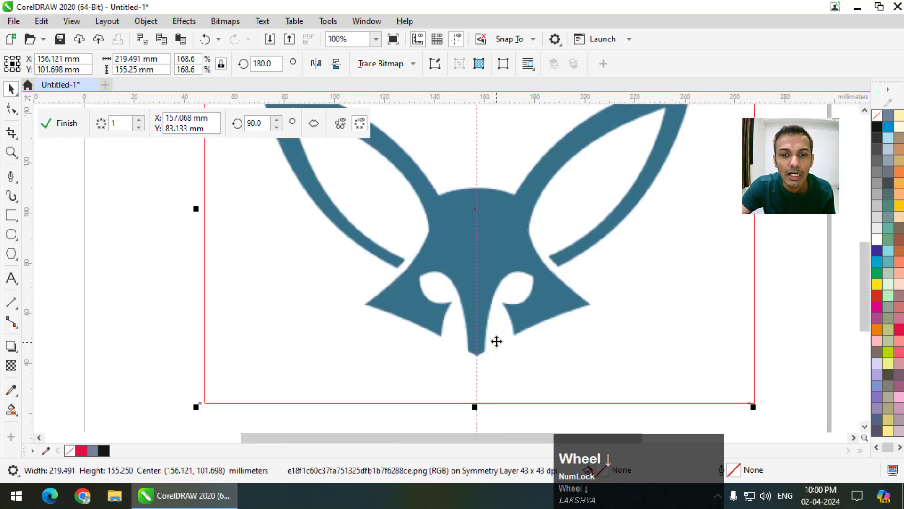
click(409, 352)
scroll(down, 3)
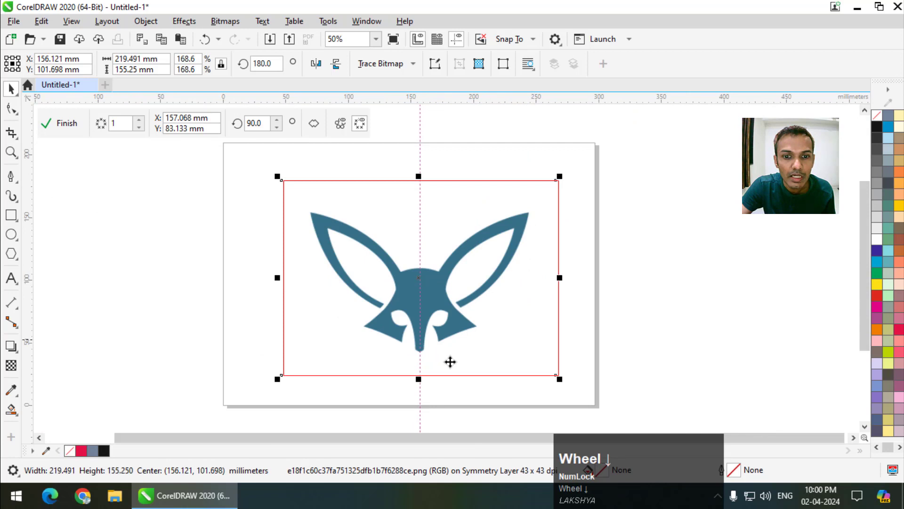
click(606, 212)
scroll(up, 3)
scroll(down, 3)
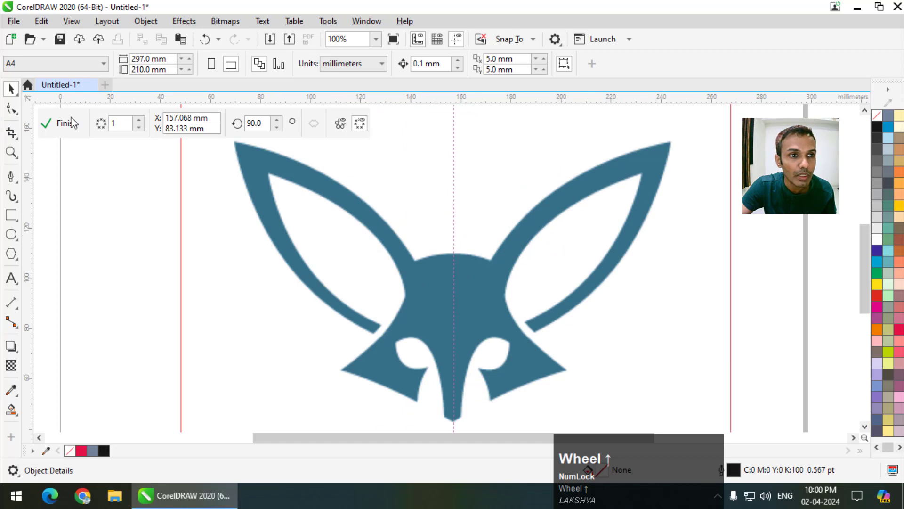
scroll(up, 3)
drag(84, 114, 17, 176)
drag(18, 176, 60, 228)
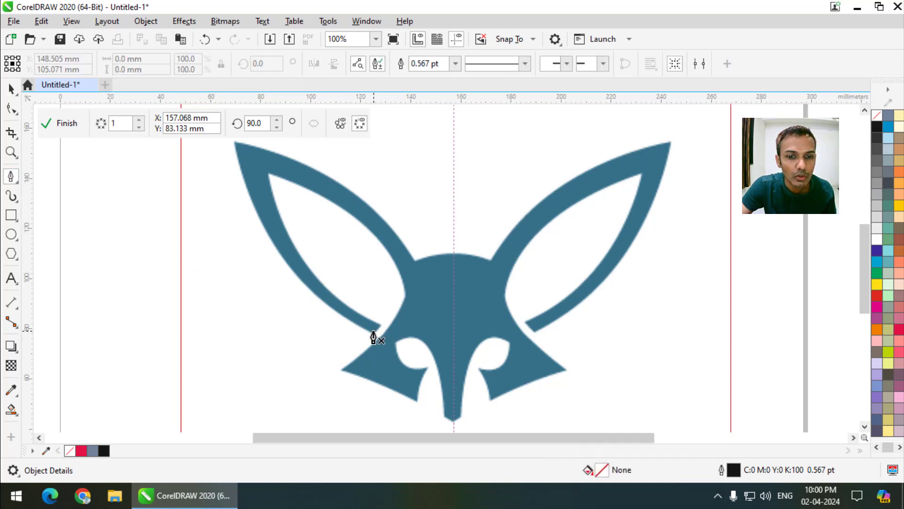
- Trace nodes from the left ear's outer edge down to the chin tip, eye and cheek
click(371, 340)
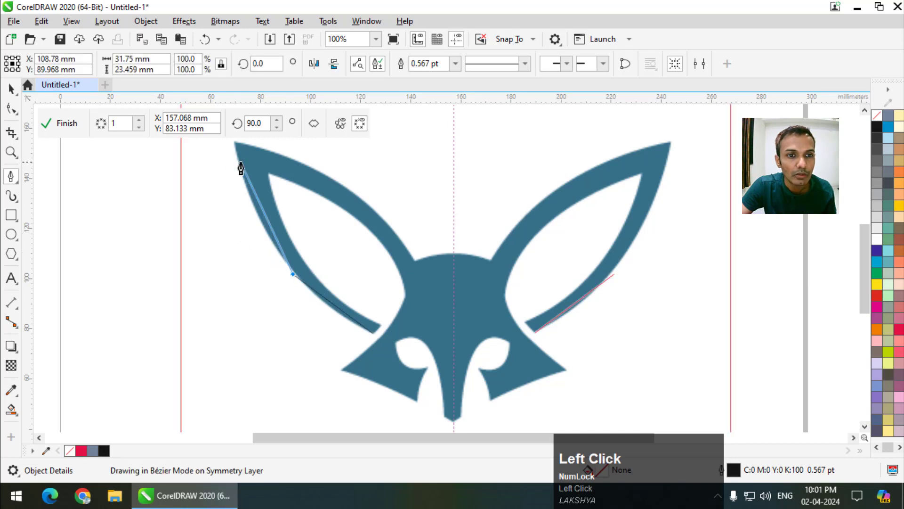
scroll(up, 3)
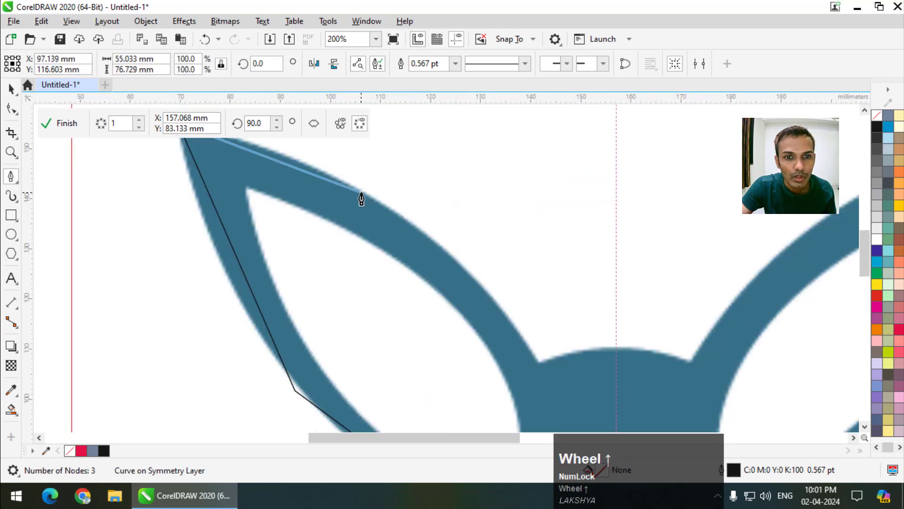
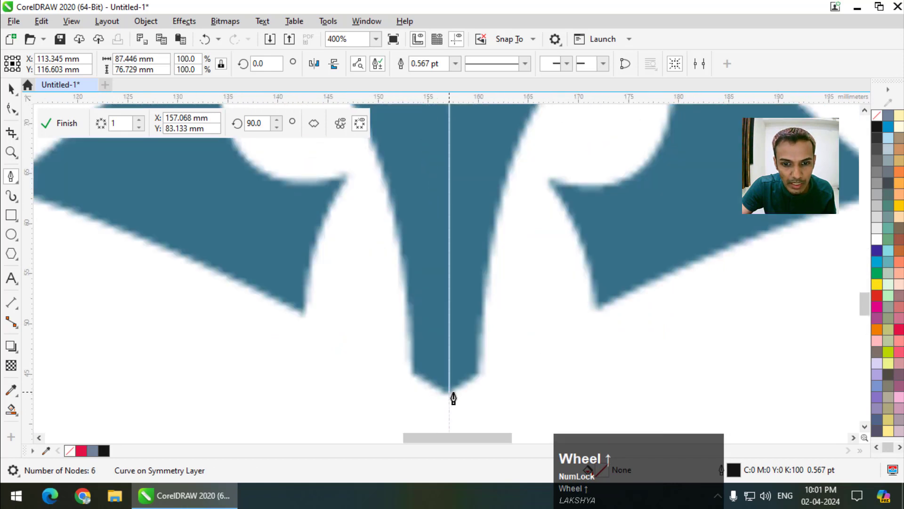
scroll(up, 3)
click(445, 404)
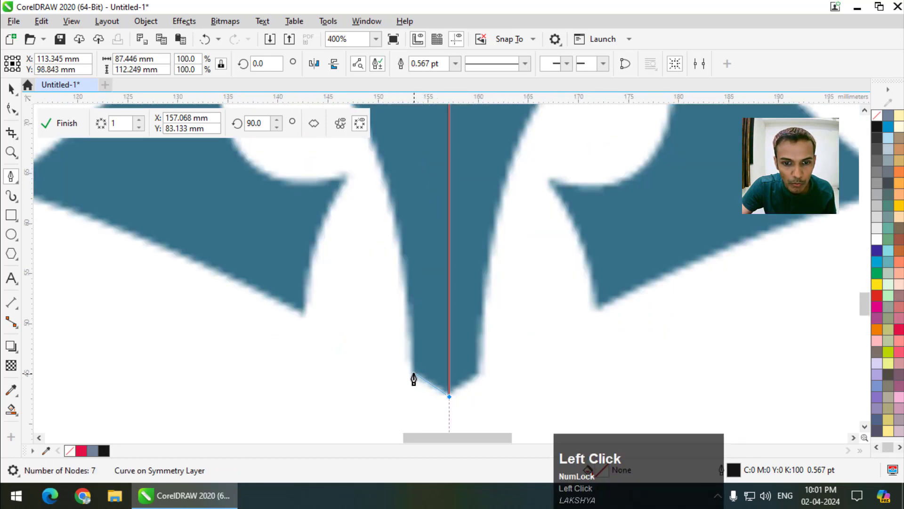
scroll(down, 3)
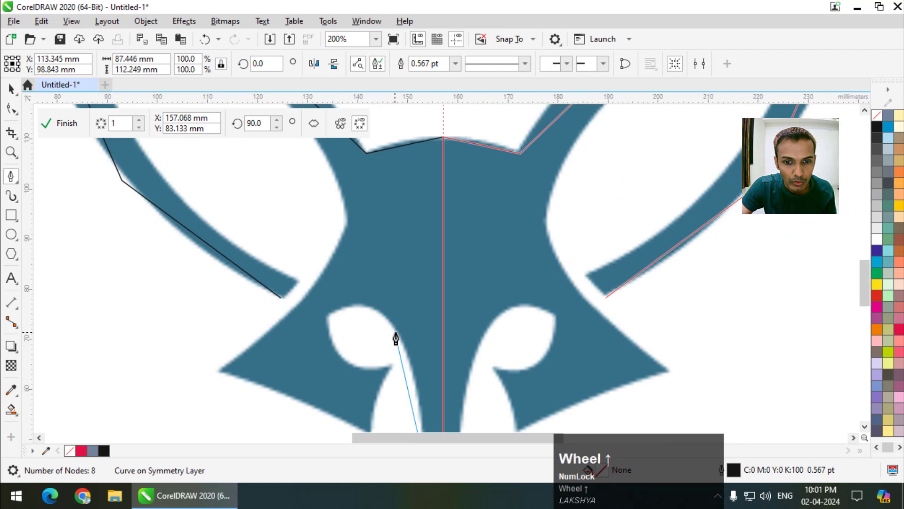
click(396, 339)
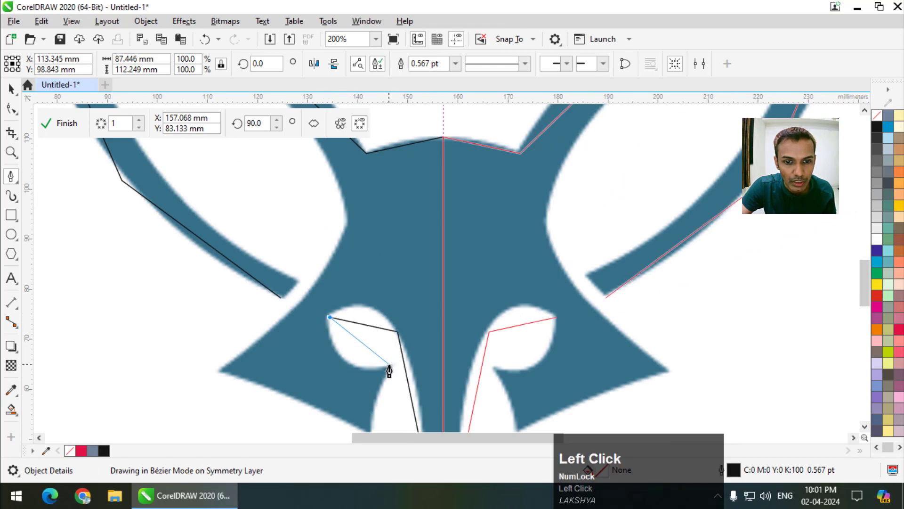
scroll(down, 3)
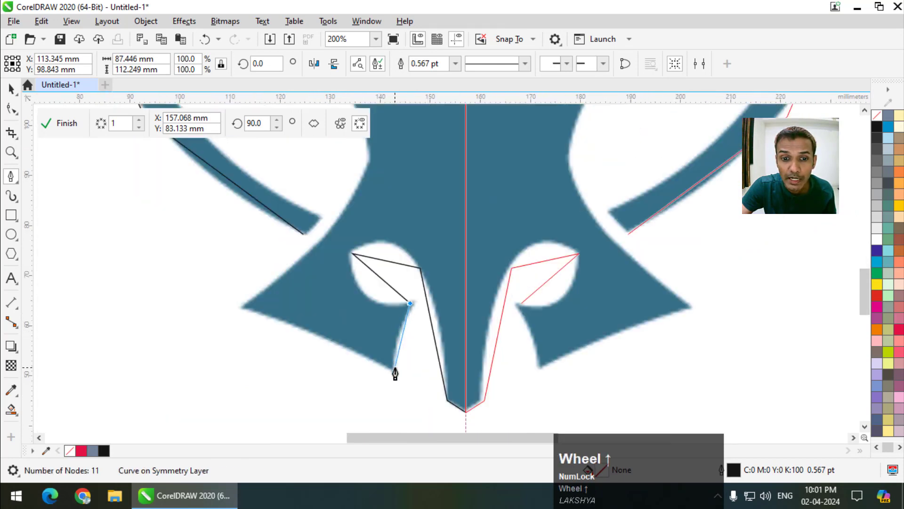
click(393, 376)
- Continue the outline up the face to the inner ear tip
scroll(up, 3)
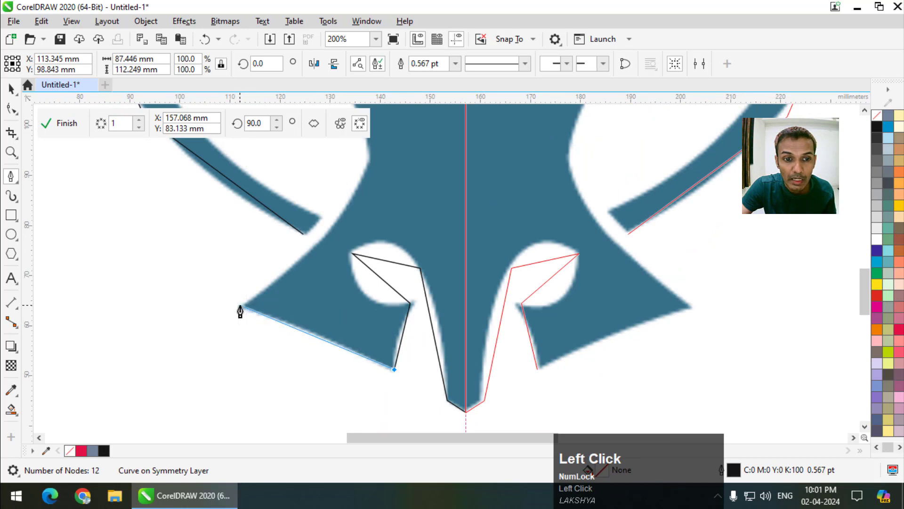
scroll(down, 3)
click(346, 215)
scroll(down, 3)
scroll(up, 3)
click(230, 191)
scroll(down, 3)
scroll(up, 3)
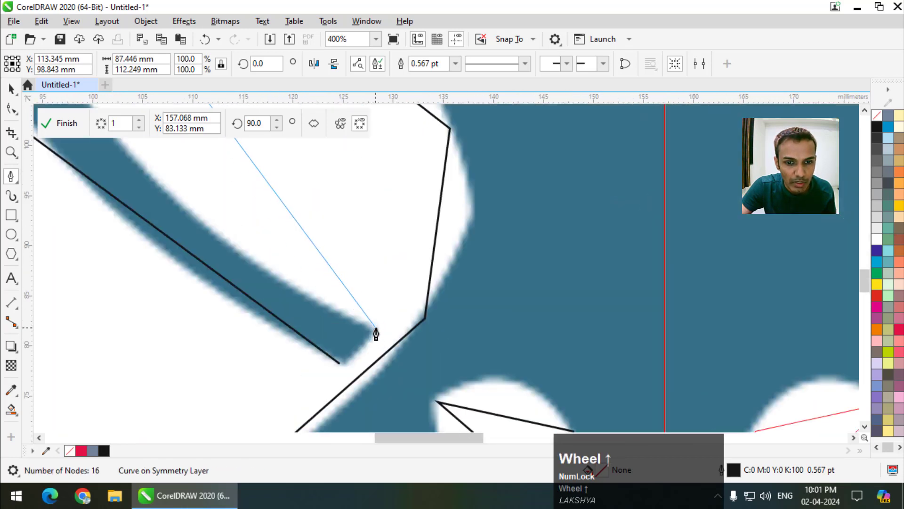
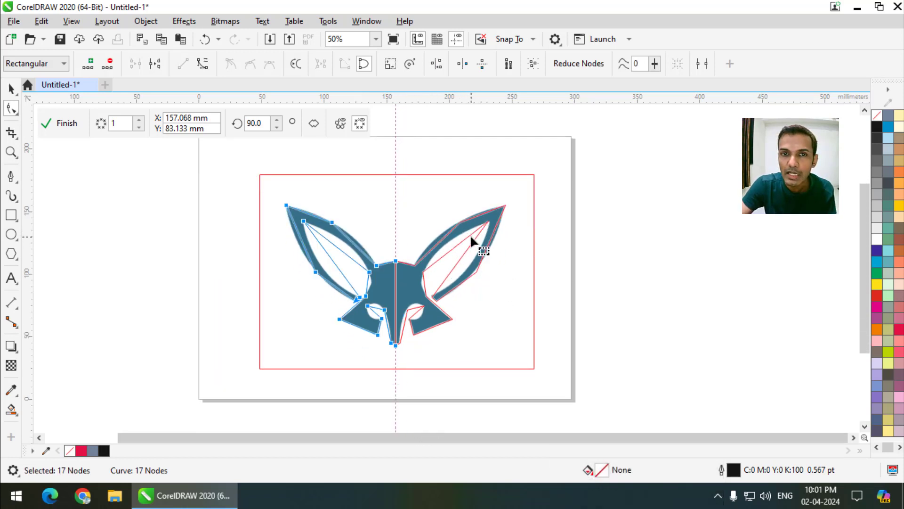
- Select the outline's nodes and bend the chin segment to follow the reference image
drag(197, 182, 205, 73)
click(205, 73)
scroll(up, 3)
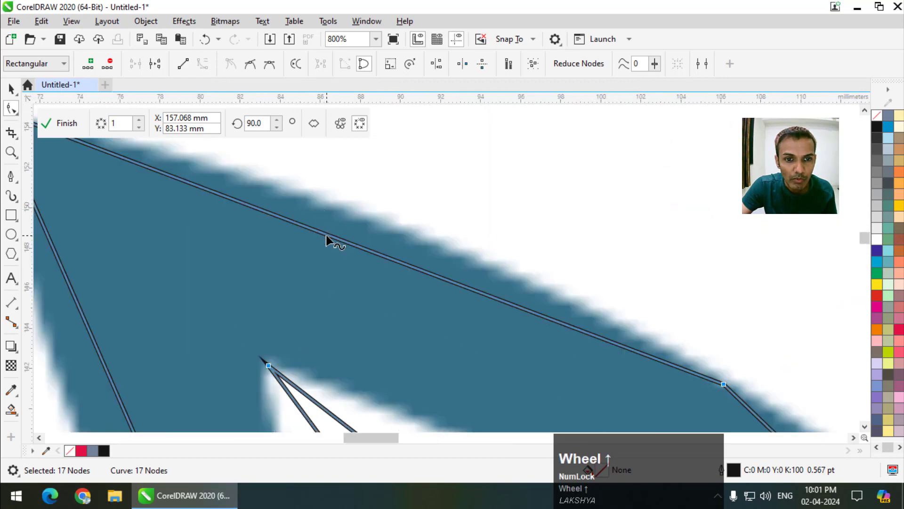
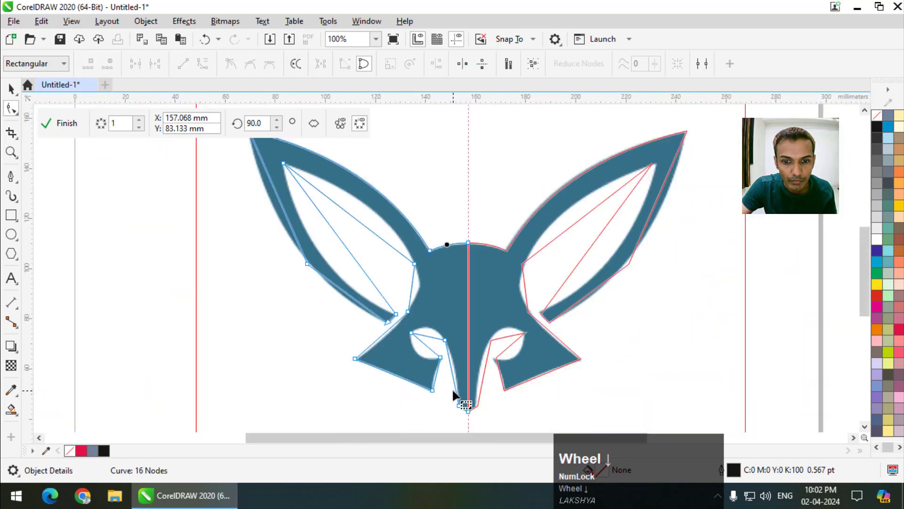
click(461, 309)
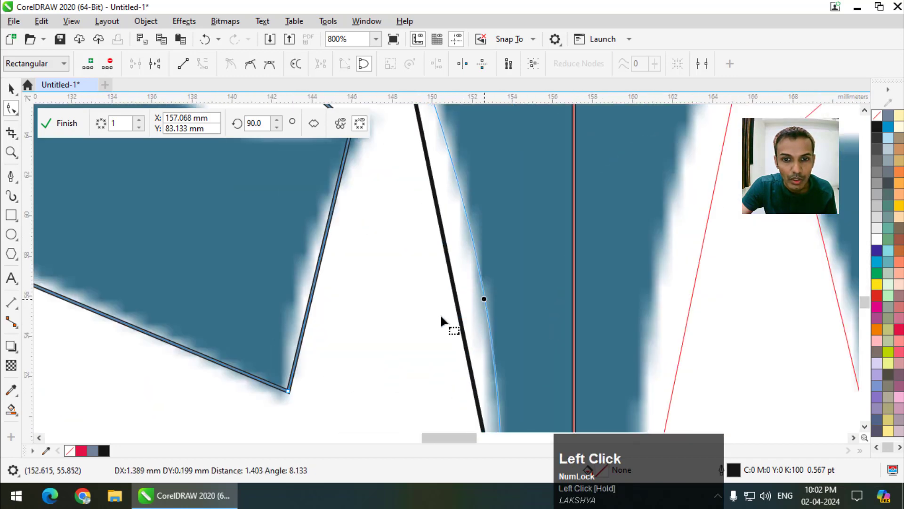
scroll(down, 3)
scroll(up, 3)
drag(389, 272, 358, 243)
scroll(down, 3)
scroll(up, 3)
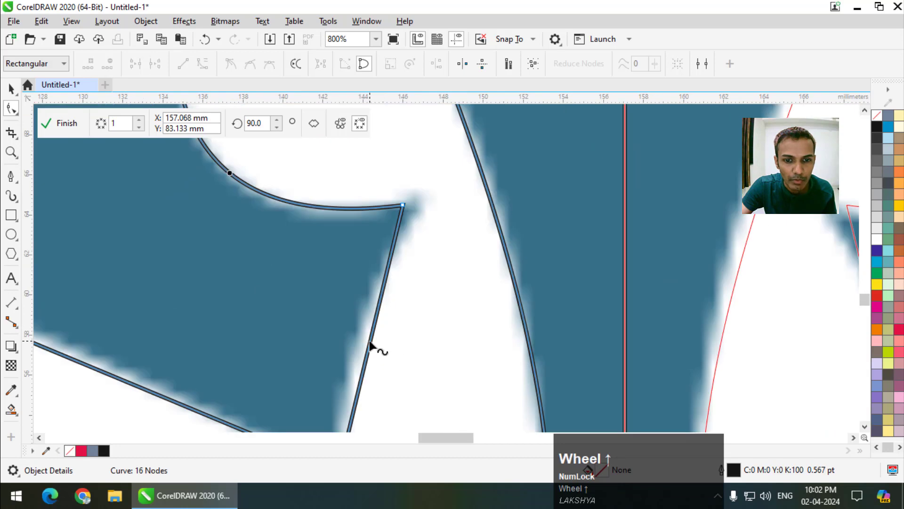
- Curve the straight edges below the eye to match the reference
click(376, 348)
scroll(down, 3)
scroll(up, 3)
click(342, 320)
scroll(down, 3)
click(355, 308)
scroll(down, 3)
scroll(up, 3)
drag(374, 287, 399, 357)
scroll(down, 3)
scroll(up, 3)
scroll(down, 3)
- Bend the inner and outer edges of the left ear to follow the fox's curved ear
click(302, 236)
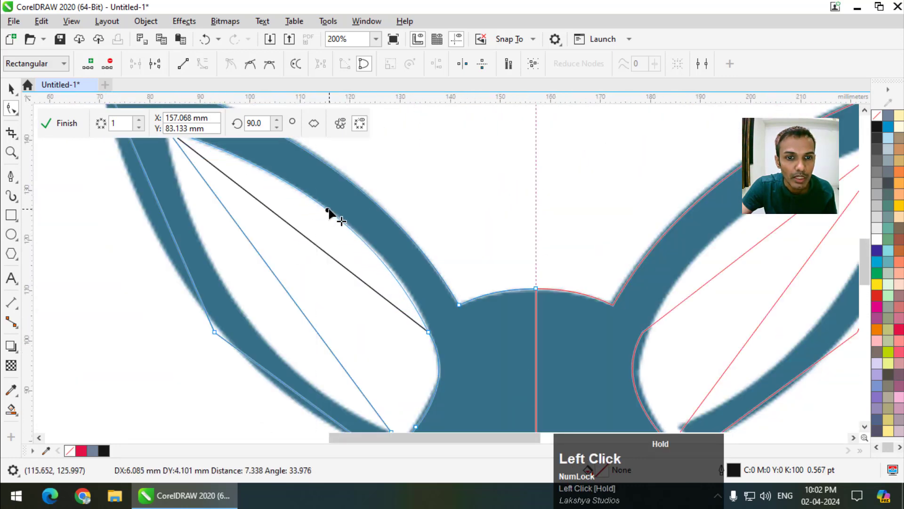
scroll(down, 3)
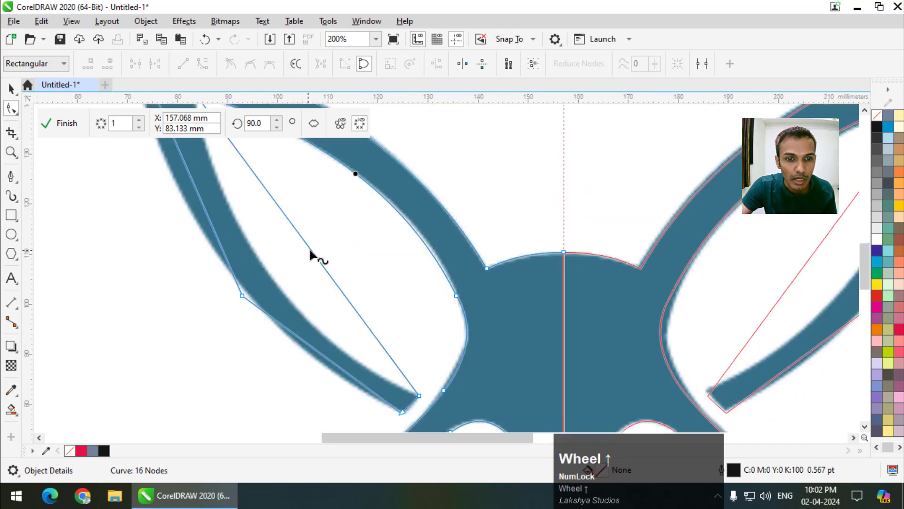
scroll(up, 3)
click(312, 261)
scroll(down, 3)
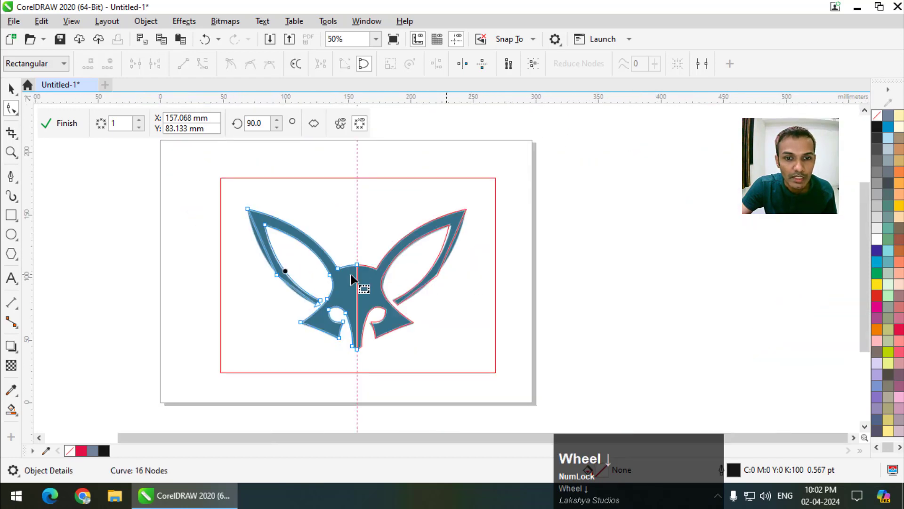
scroll(up, 3)
drag(320, 293, 286, 267)
scroll(up, 3)
click(277, 258)
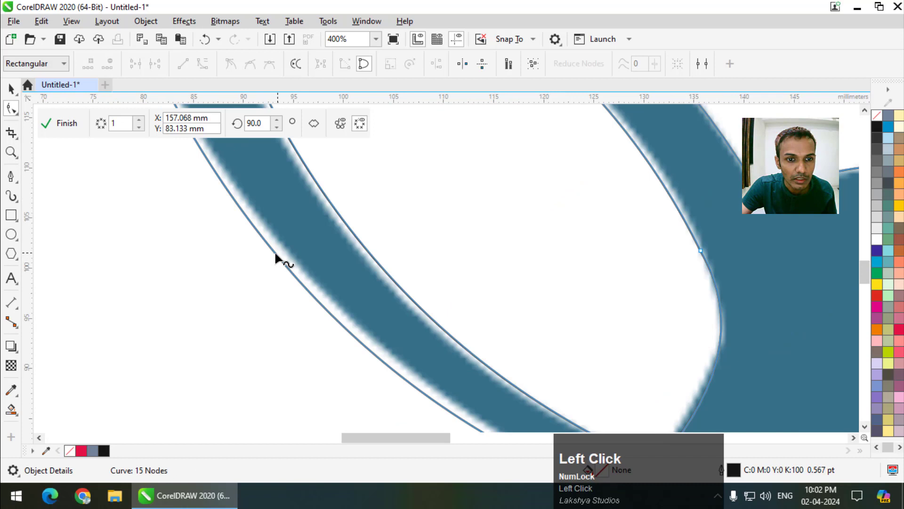
scroll(down, 3)
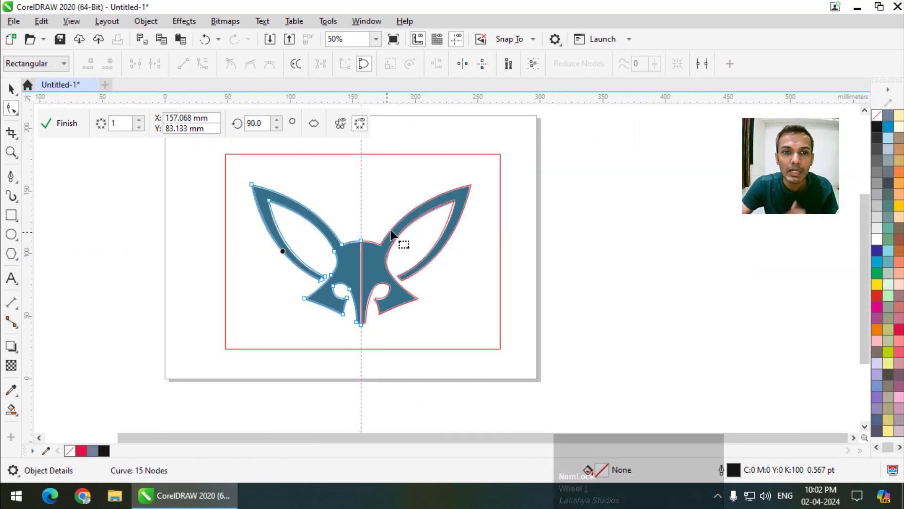
- Finish symmetry editing and delete the reference fox image from behind the outline
click(61, 126)
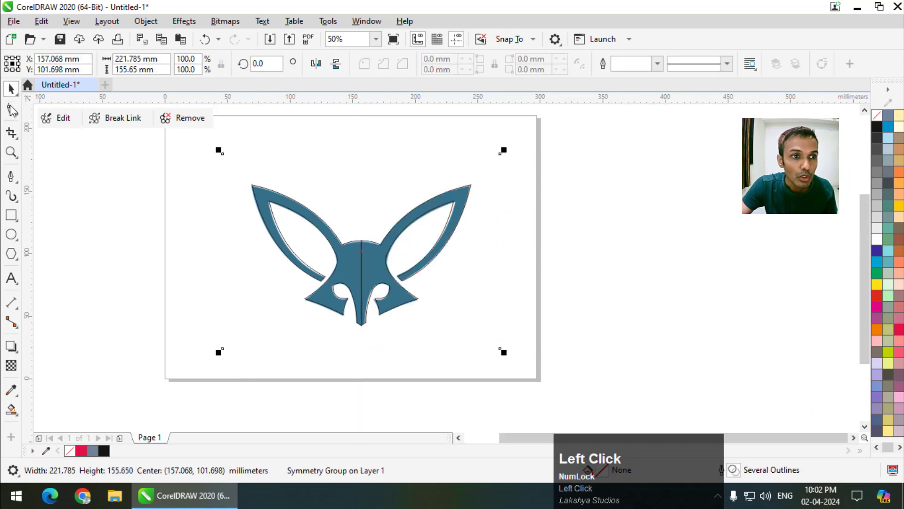
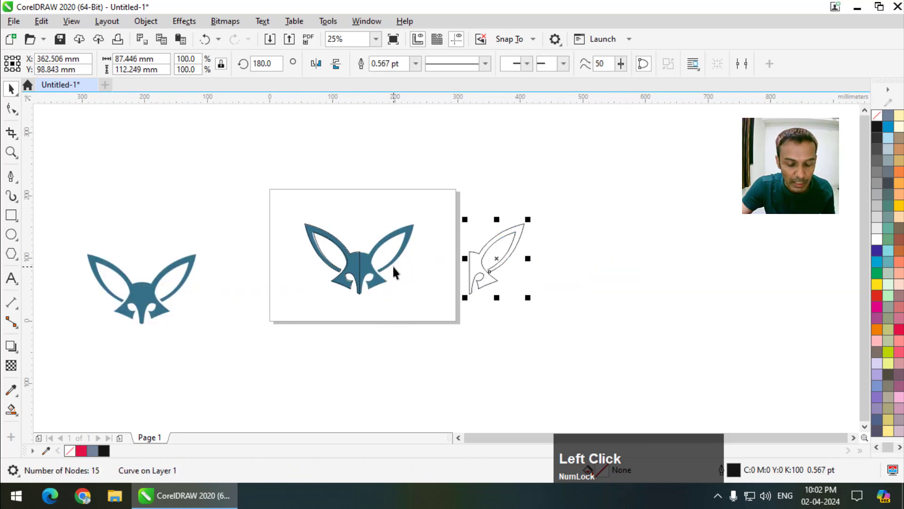
key(ctrl+z)
click(553, 315)
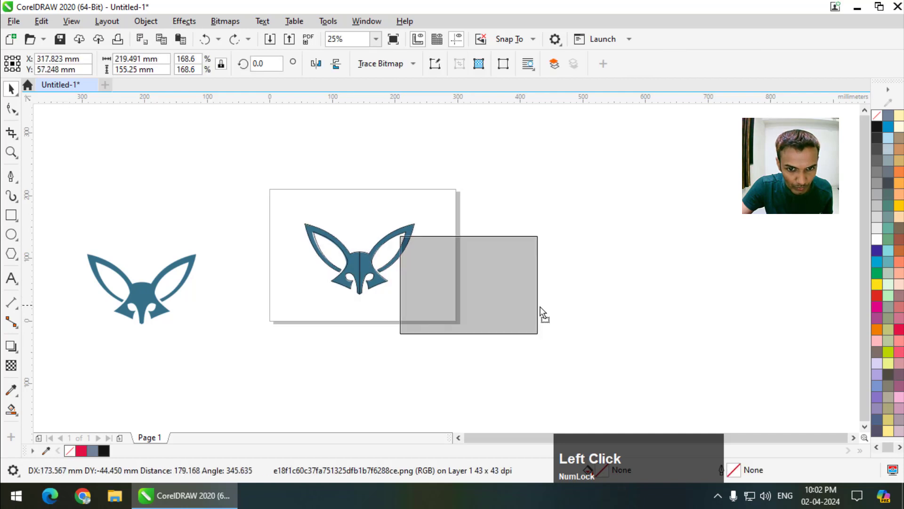
key(Delete)
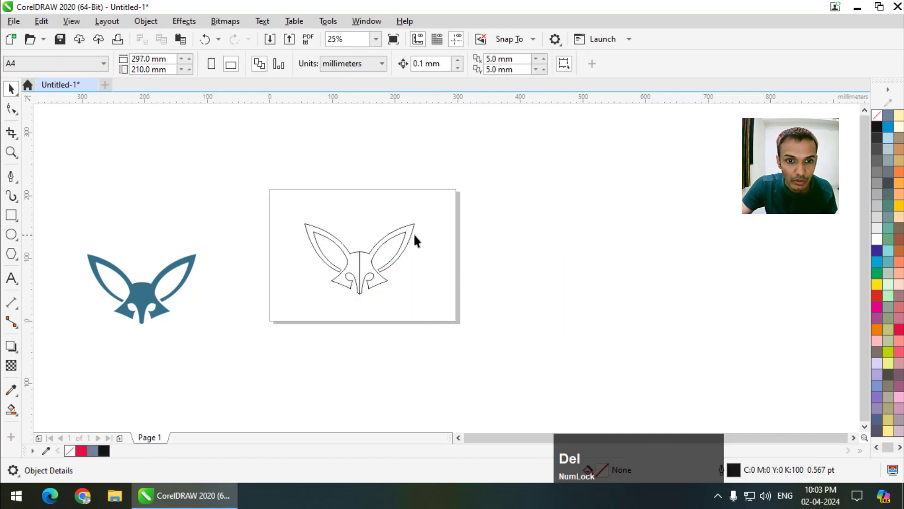
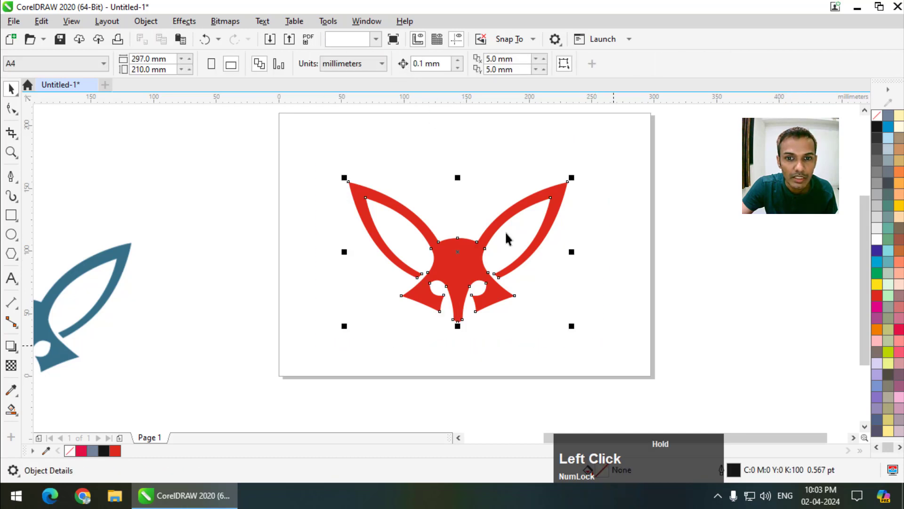
- Weld the two fox halves into one curve and move the red fox beside the blue one
key(ctrl+z)
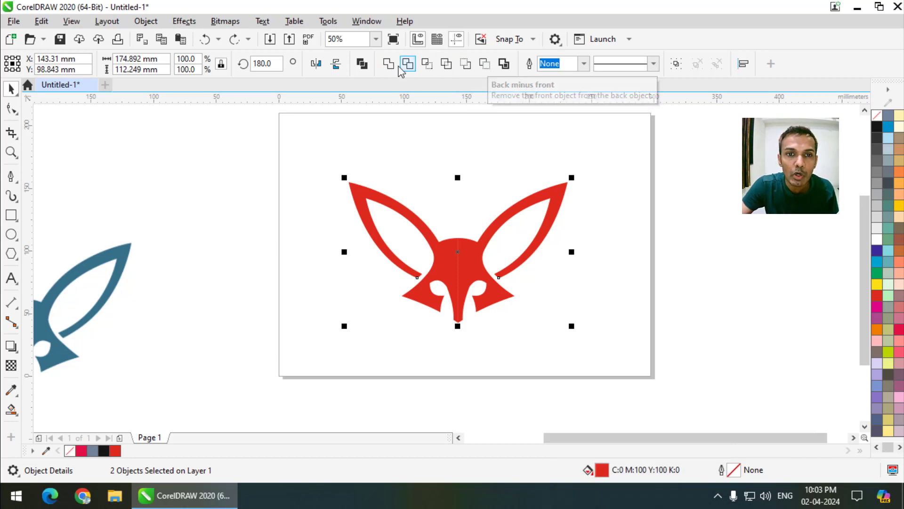
click(393, 69)
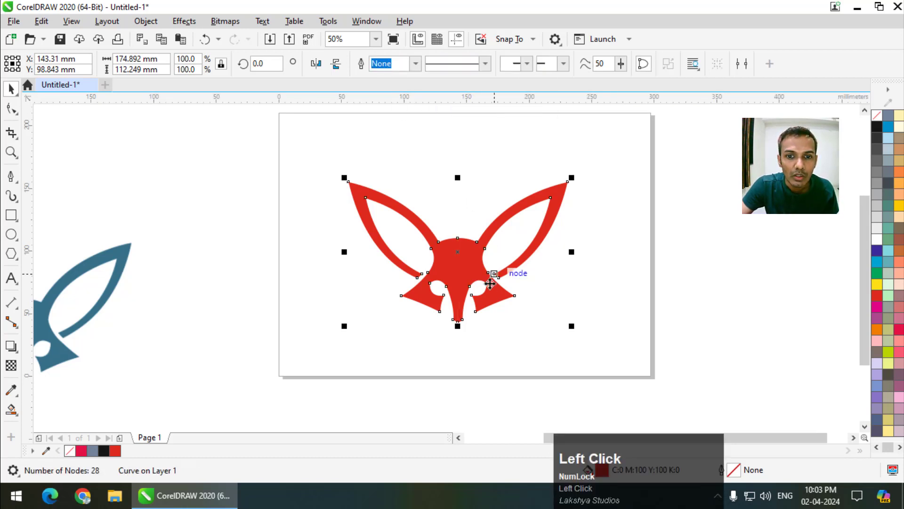
scroll(up, 3)
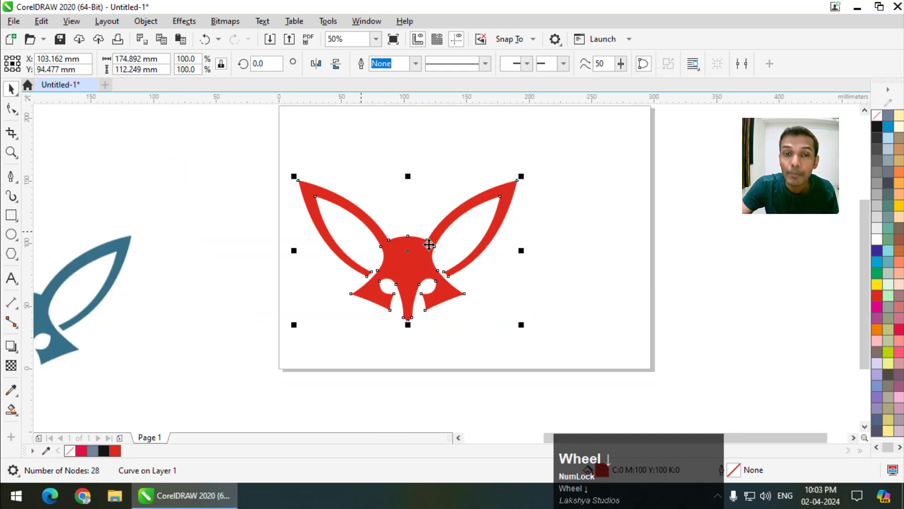
scroll(down, 3)
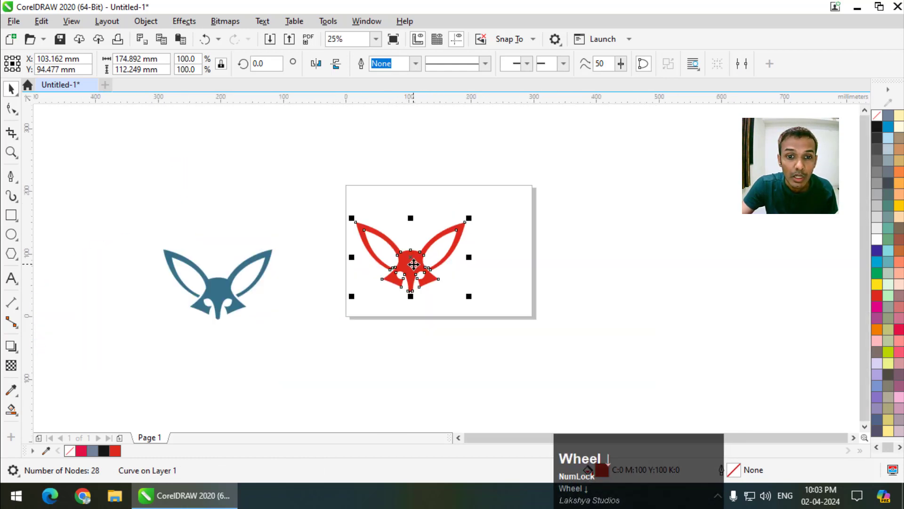
drag(400, 266, 353, 270)
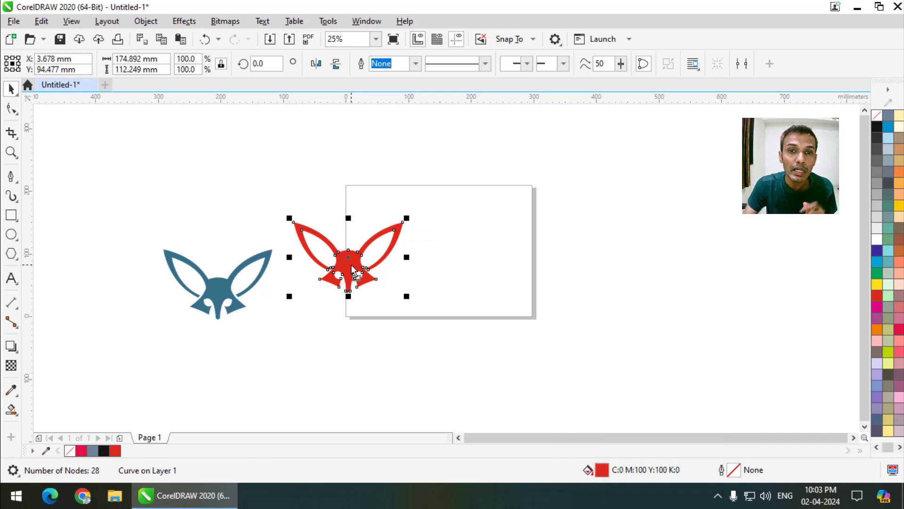
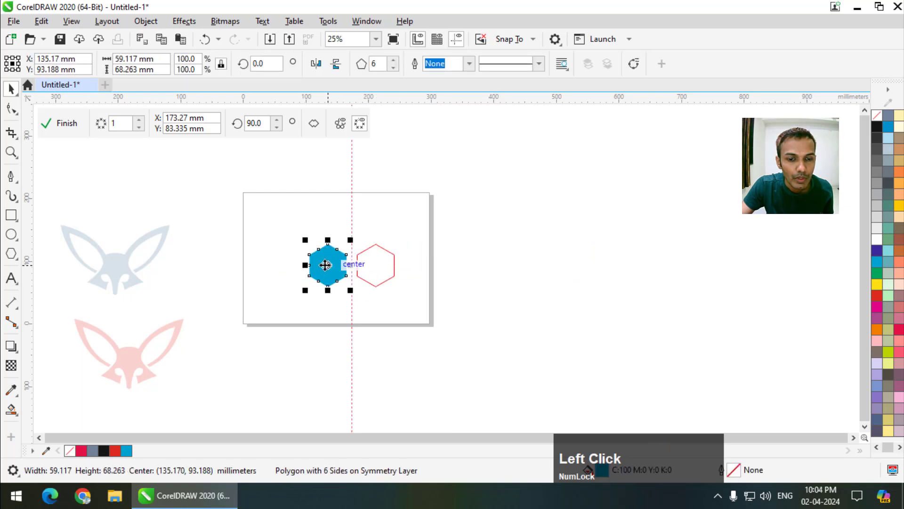
- Set the hexagon's symmetry to three mirror lines, forming a ring of six hexagons
scroll(up, 3)
click(360, 278)
scroll(down, 3)
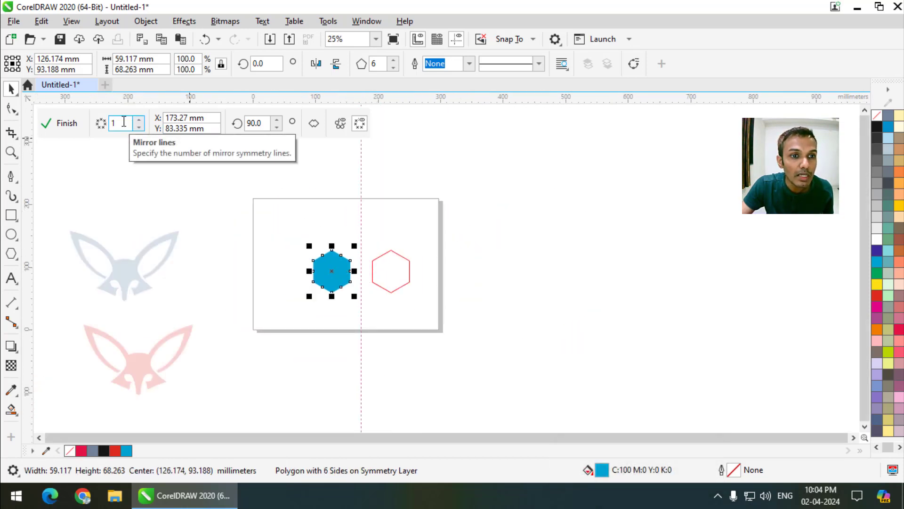
click(141, 125)
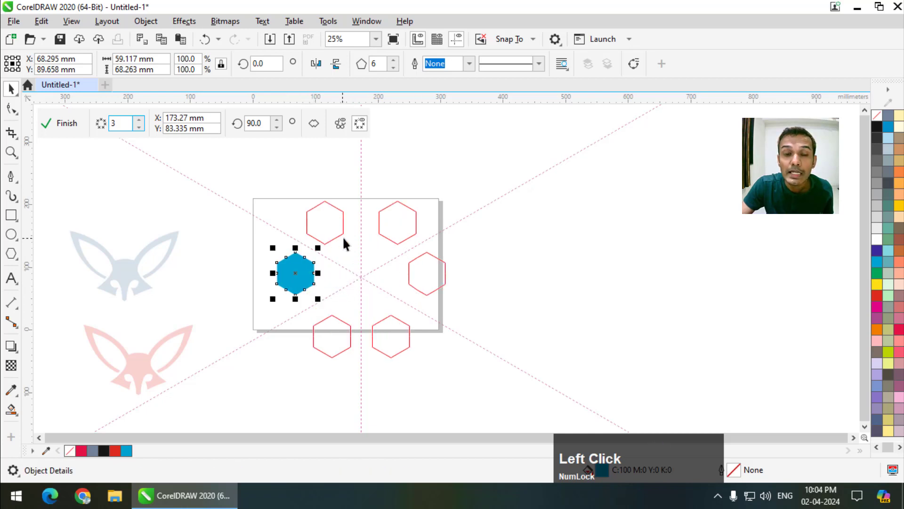
scroll(up, 3)
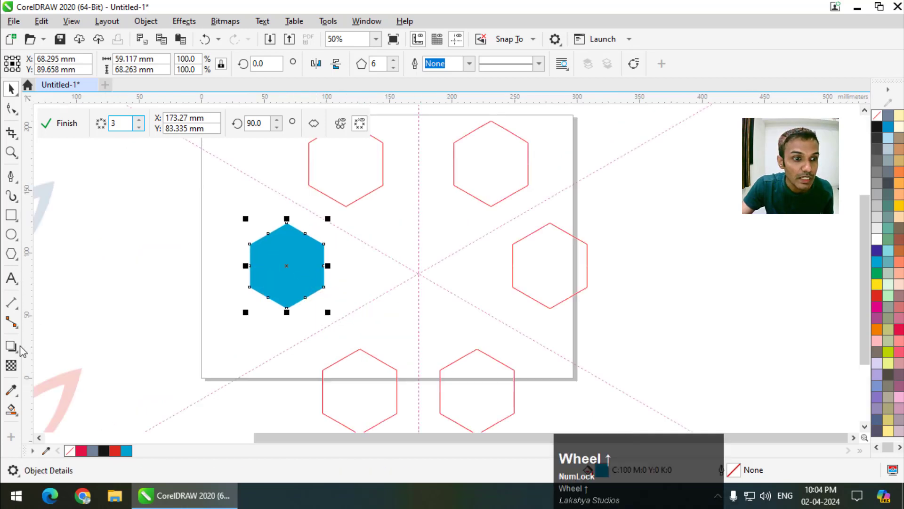
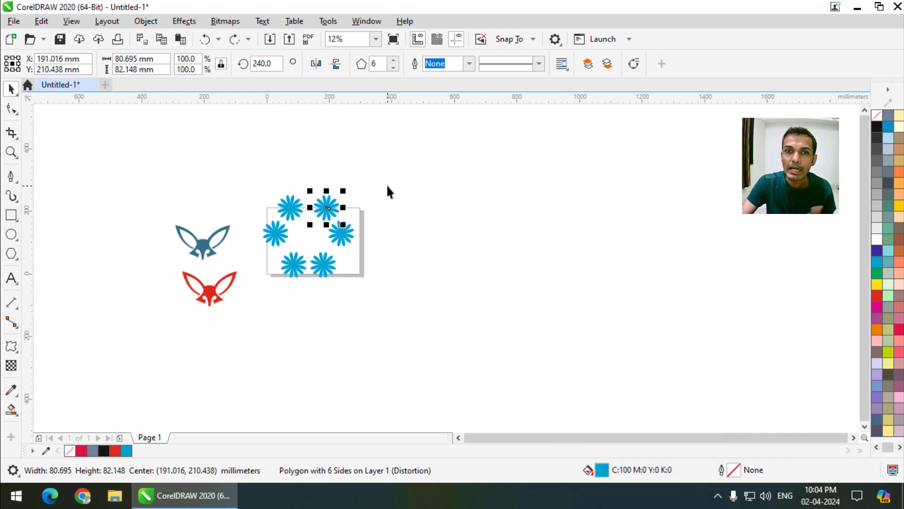
- Select the whole star hexagon pattern and delete it from the page
key(ctrl+Num_Lock)
key(ctrl+z)
click(412, 183)
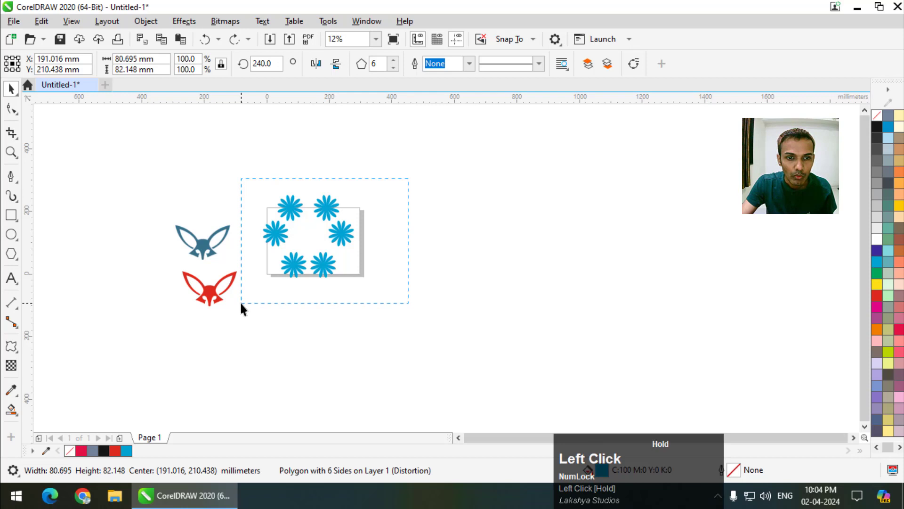
key(Delete)
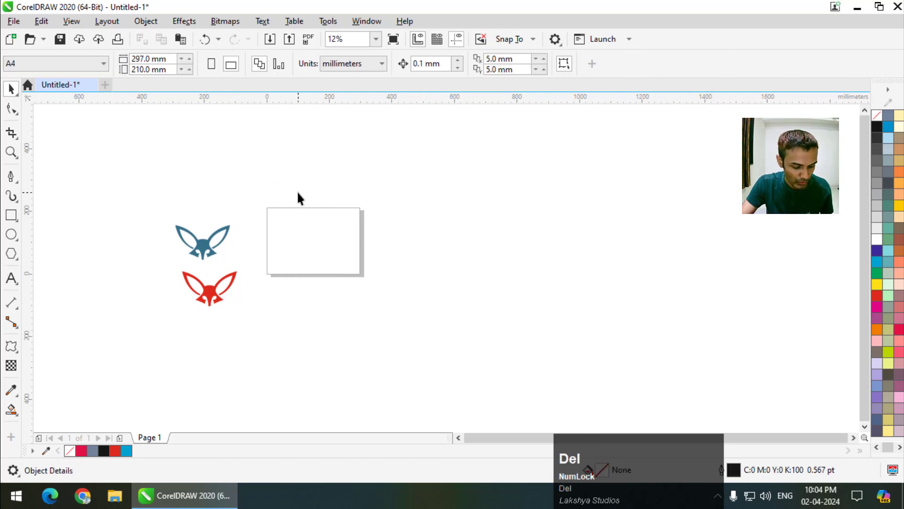
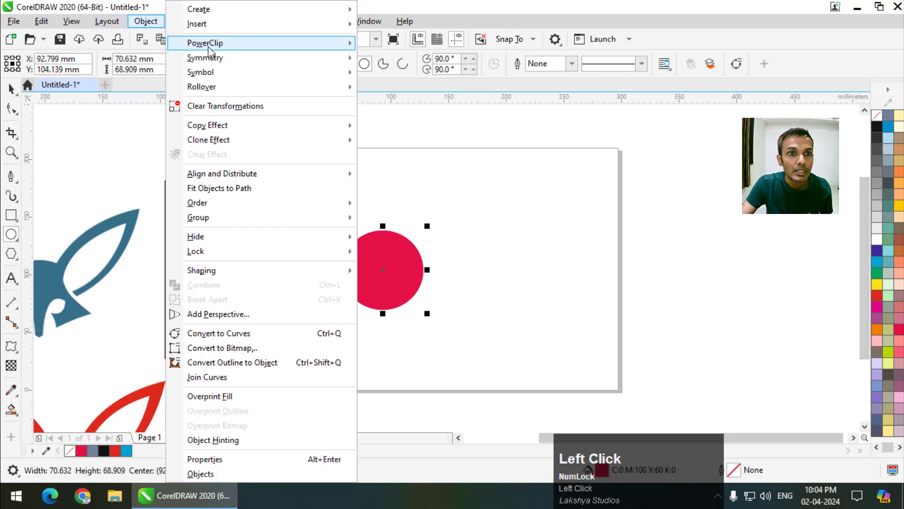
- Create a new symmetry from the red circle with 5 mirror lines, giving a ring of ten circles
click(413, 68)
scroll(down, 3)
click(138, 124)
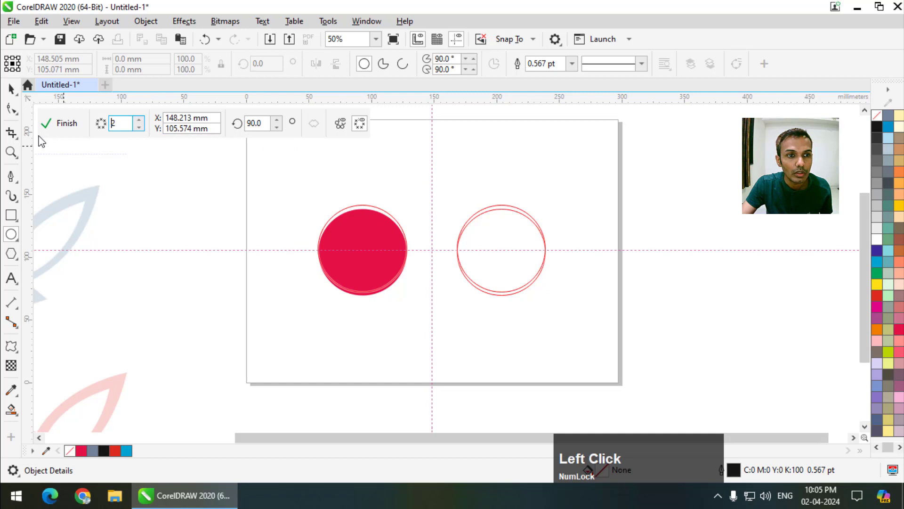
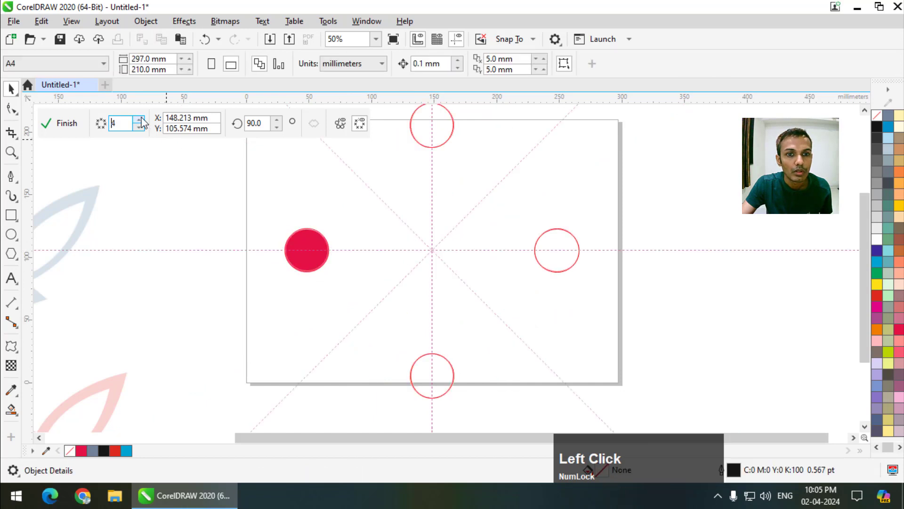
scroll(down, 3)
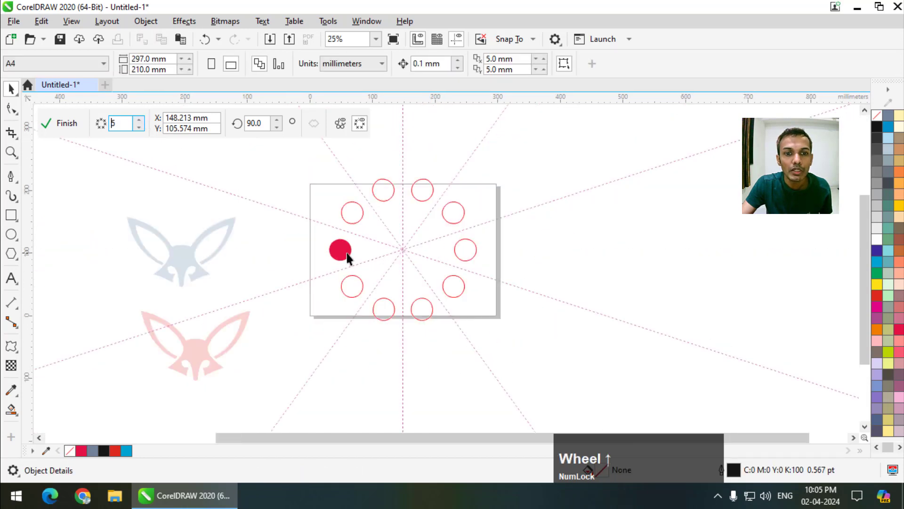
- Select the mirrored circle with the Shape tool and bring up its context actions
click(351, 258)
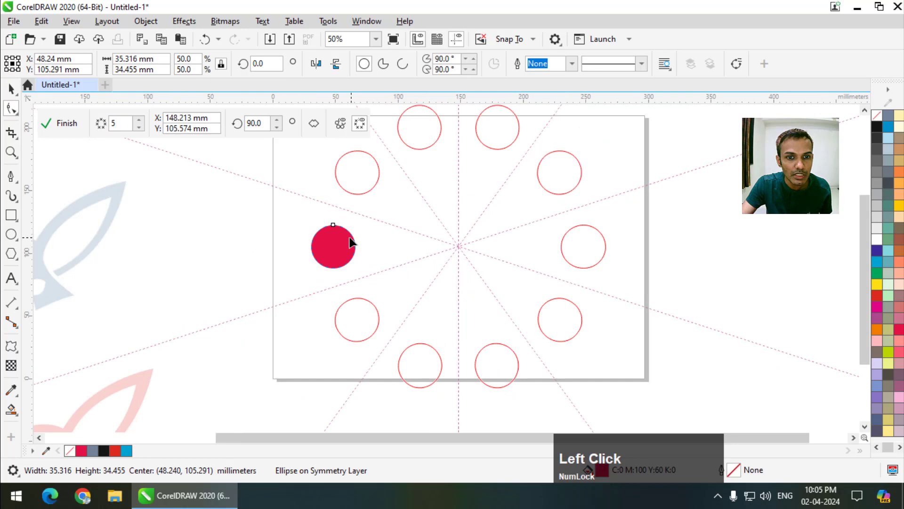
right_click(348, 247)
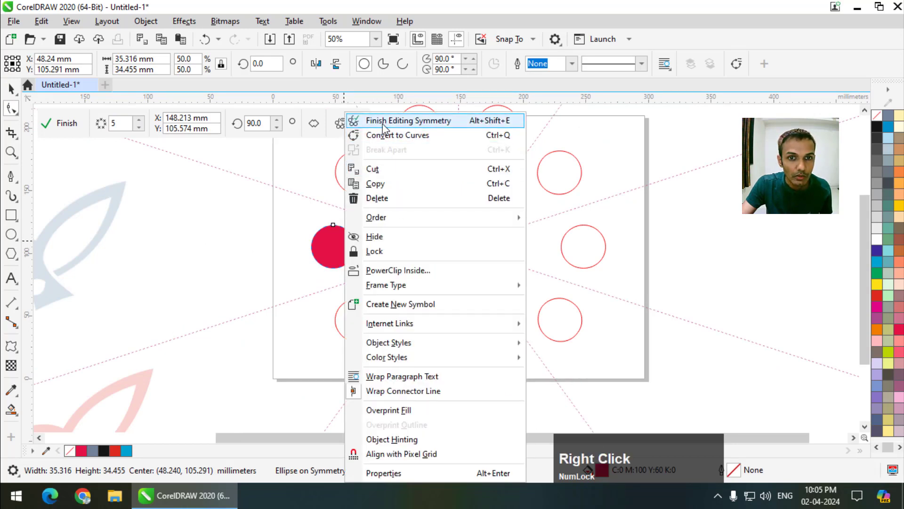
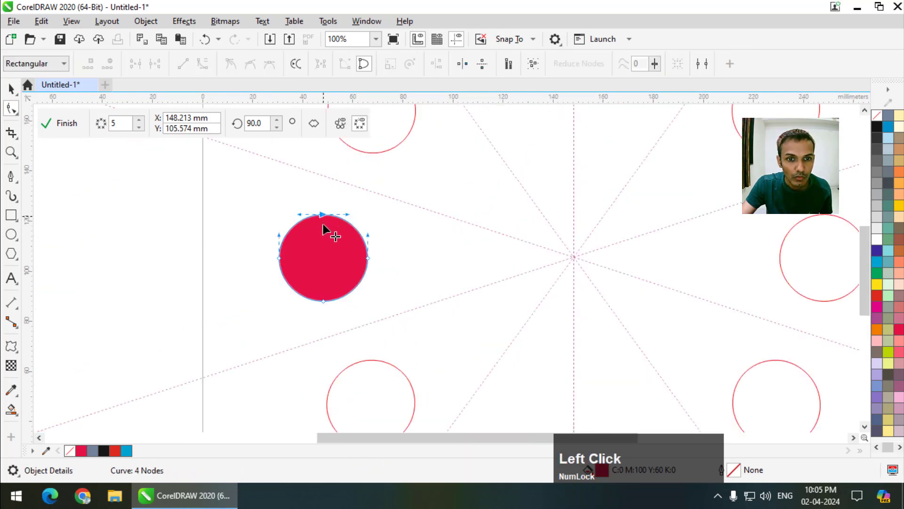
- Finish editing the crescent symmetry ring, then delete it to leave the page empty
scroll(down, 3)
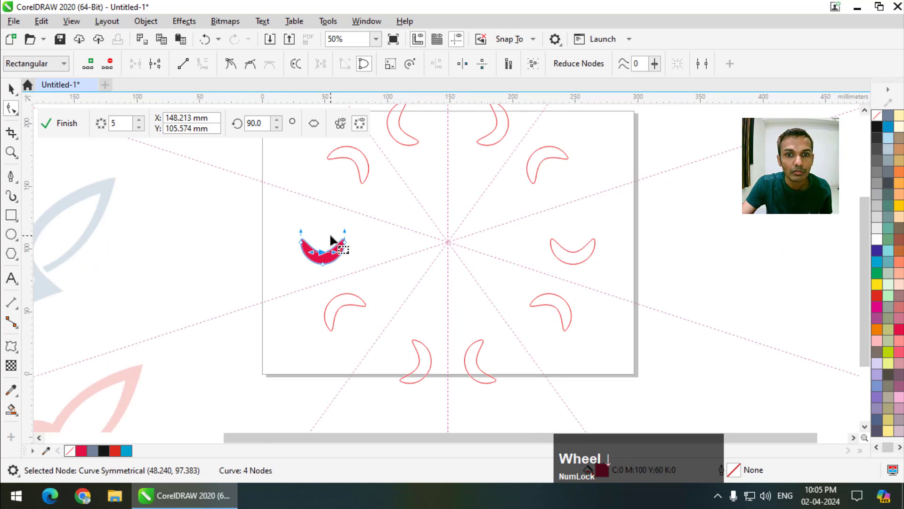
click(51, 127)
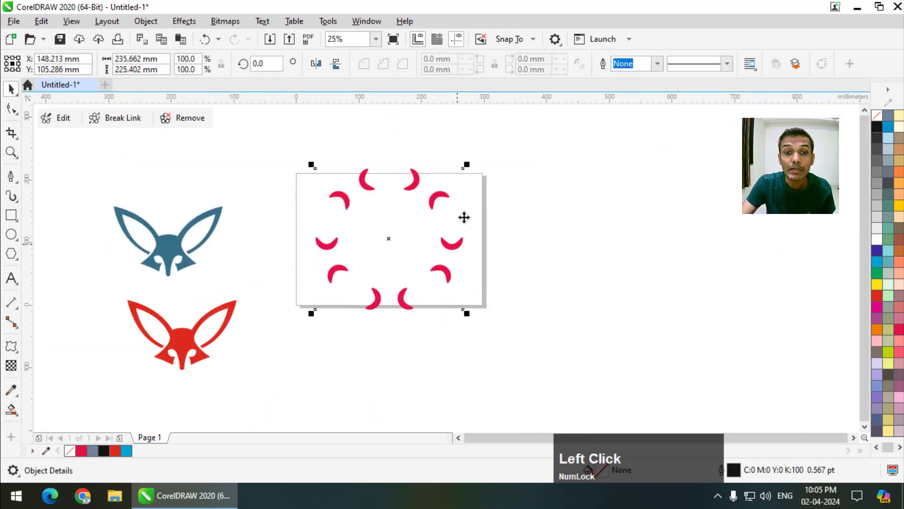
key(Delete)
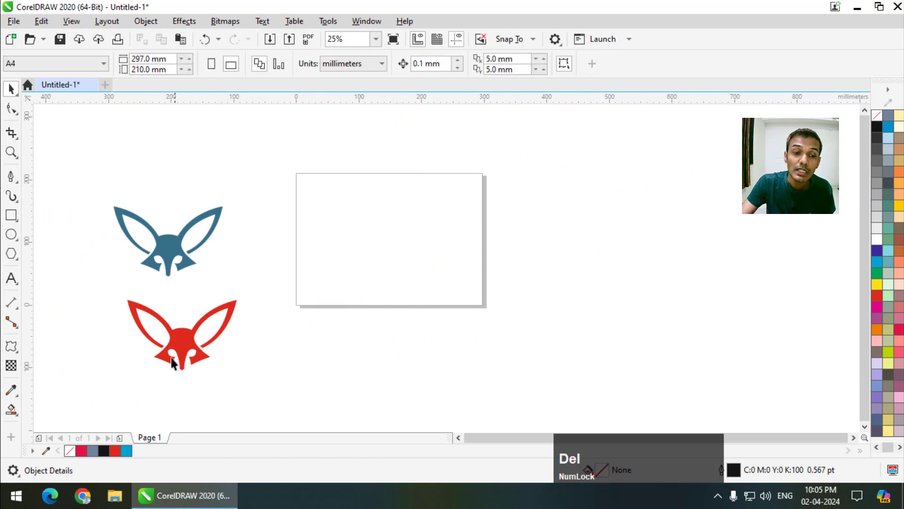
- Place the red fox on the page, horizontally centred directly above the blue reference fox
click(211, 329)
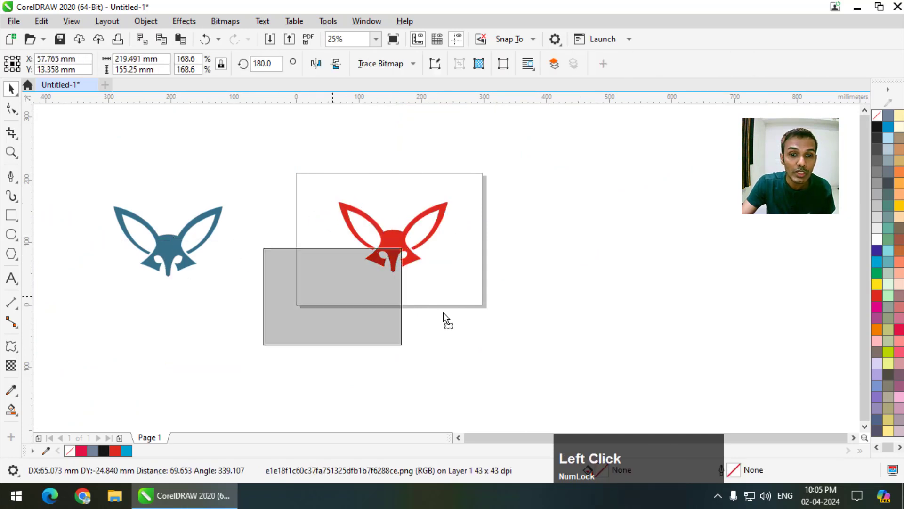
scroll(up, 3)
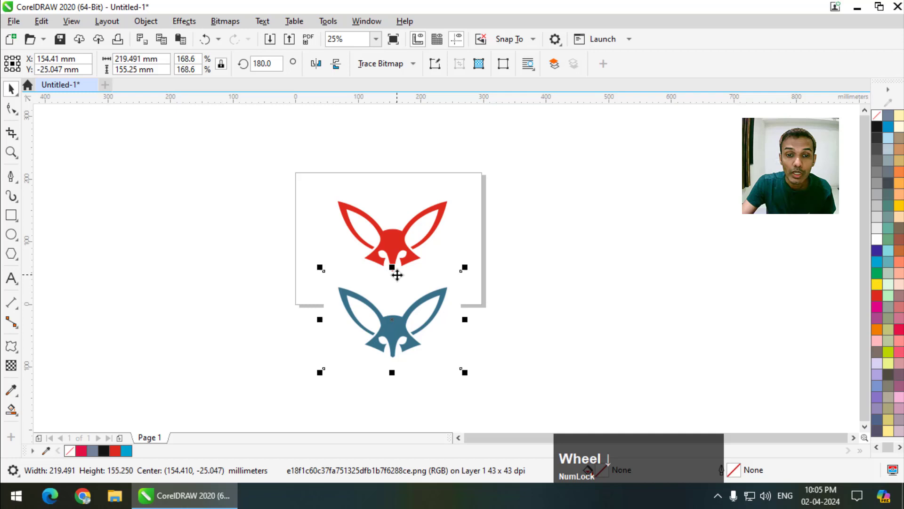
click(408, 238)
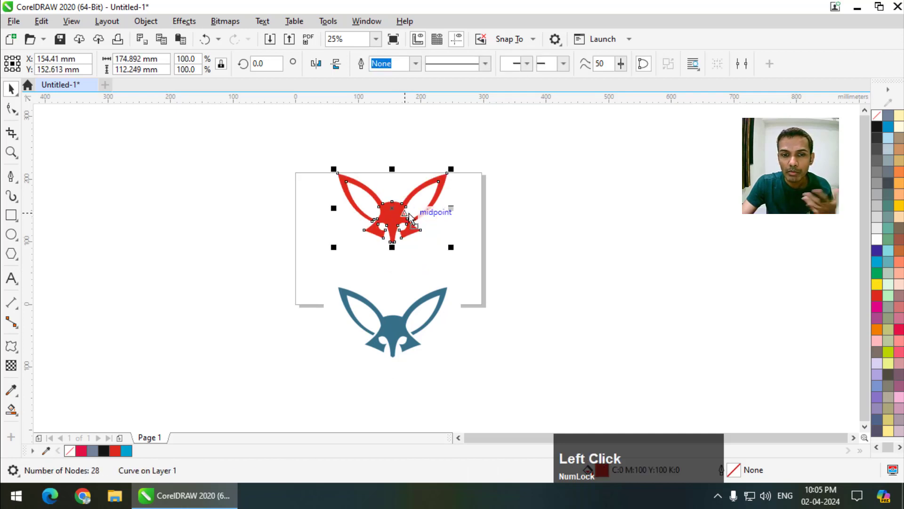